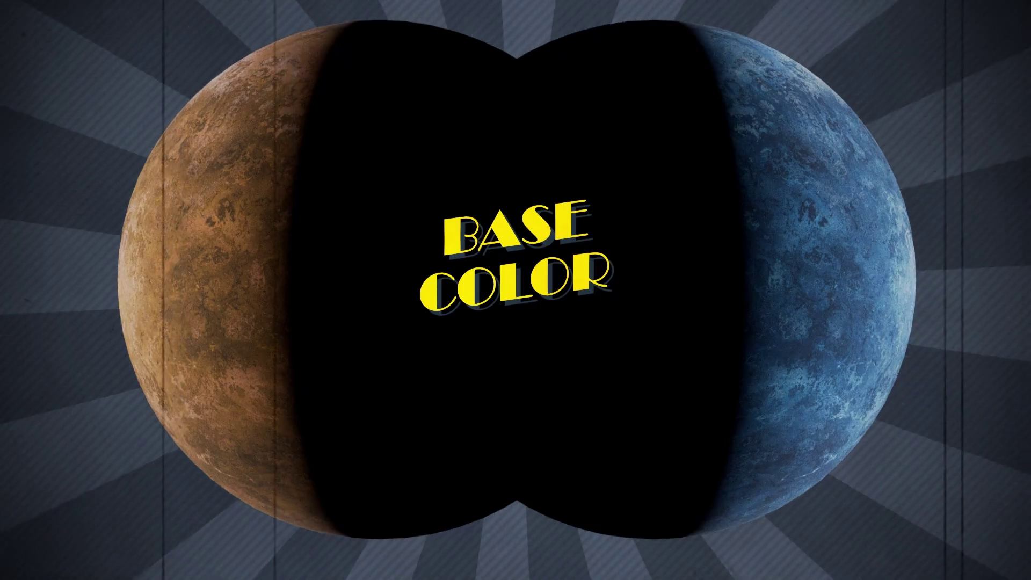
Select the Principled BSDF in the Shading workspace and call up Fluent's pie menu over it.
left_click(767, 333)
left_click(738, 237)
Create Fluent's '2 layers' setup: two Layer nodes through Mix Layers into the Principled BSDF.
key("f")
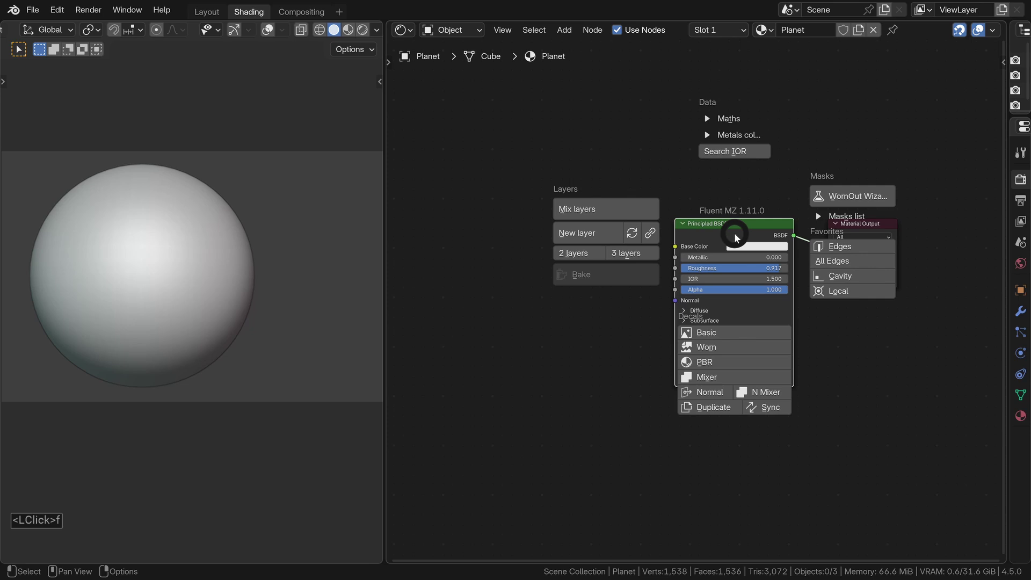
left_click(586, 256)
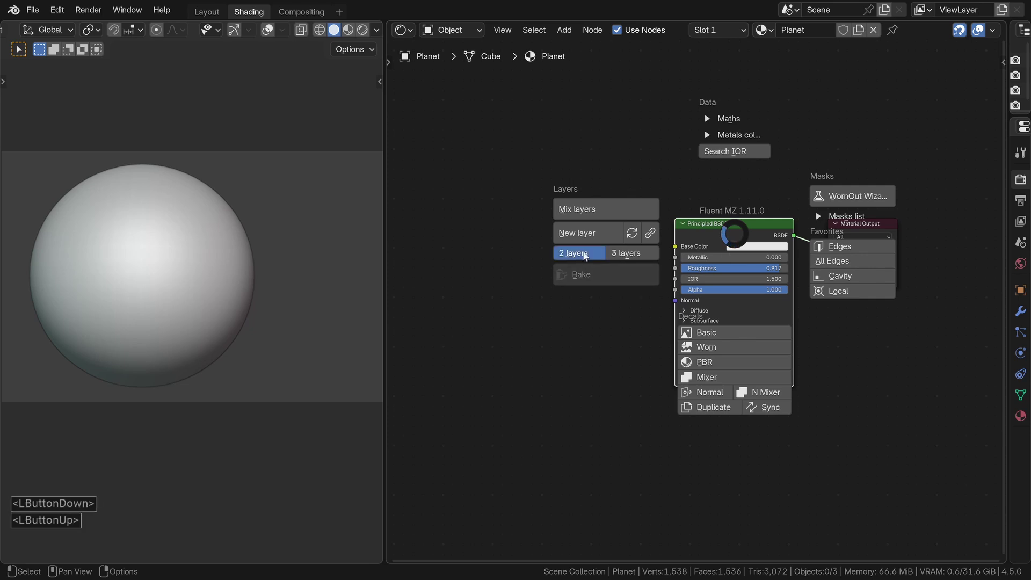
middle_click(465, 344)
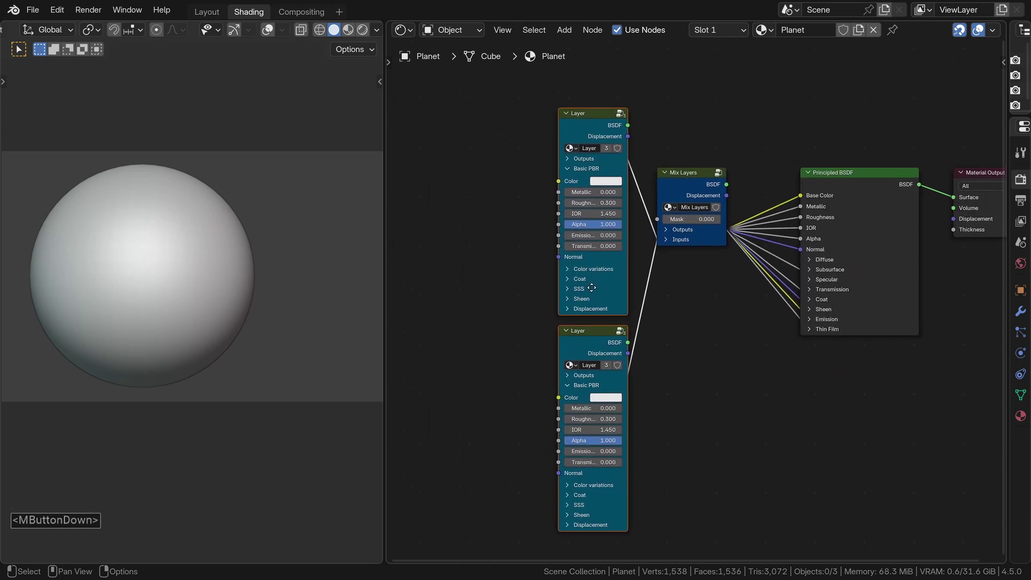
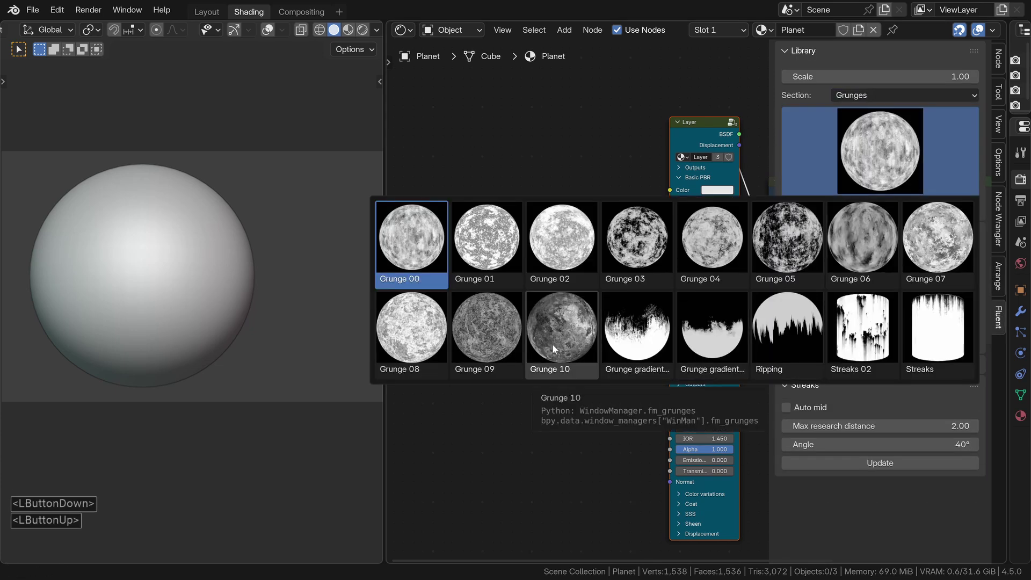
Feed Fluent's Grunge 10 texture into the top Layer's Color and preview the grey planet rendered.
key("n")
left_click(735, 330)
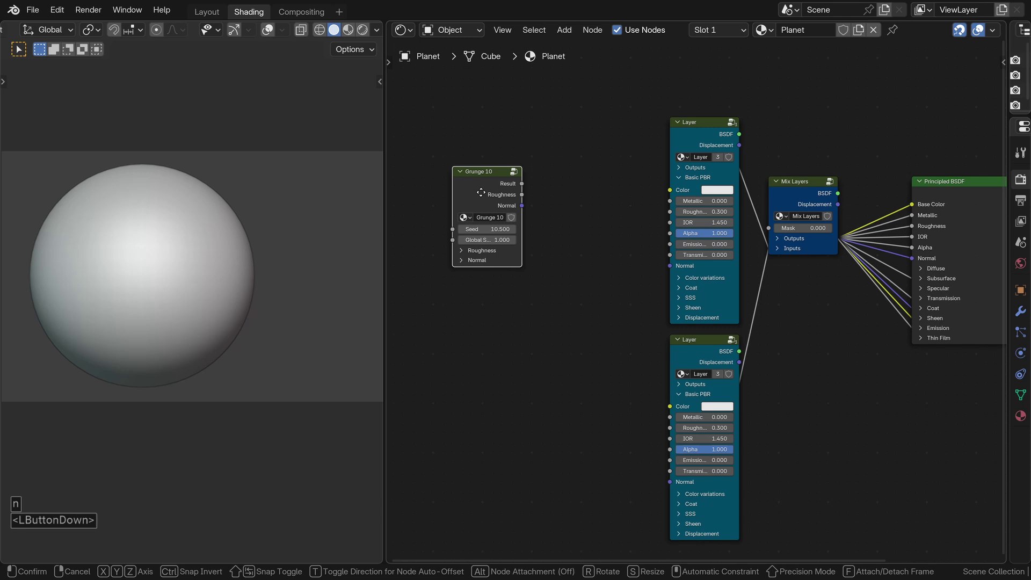
left_click(505, 187)
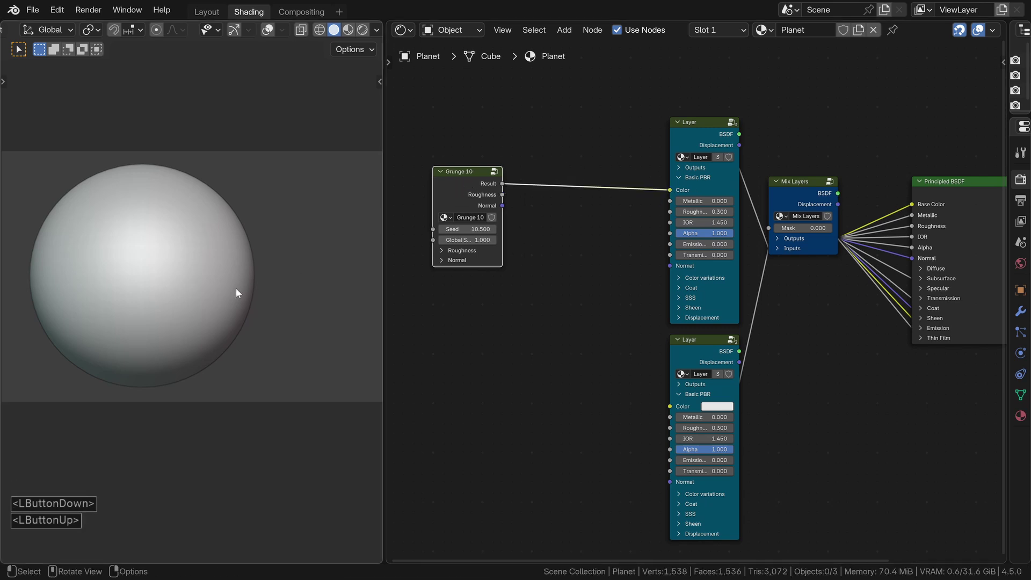
key("z")
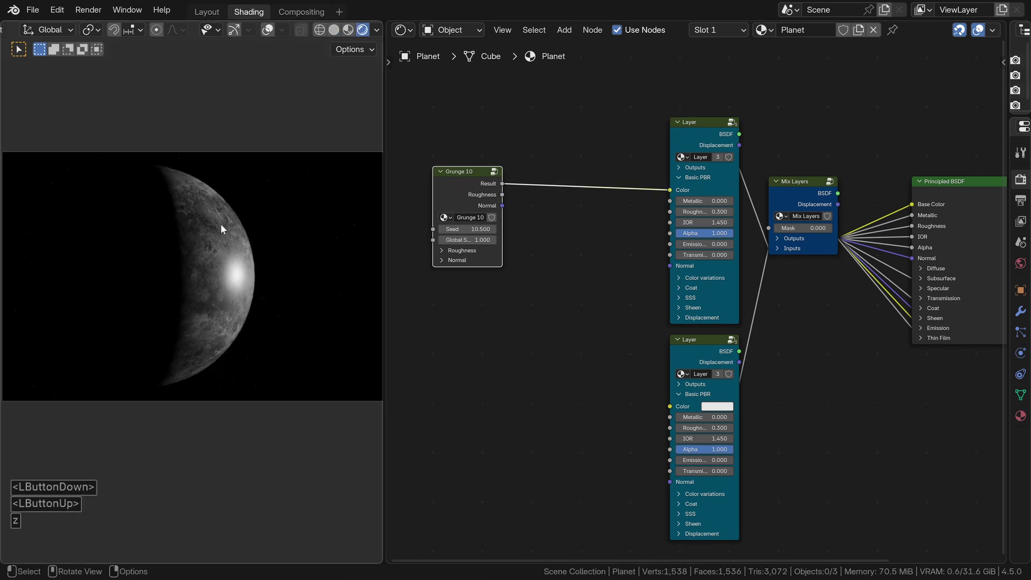
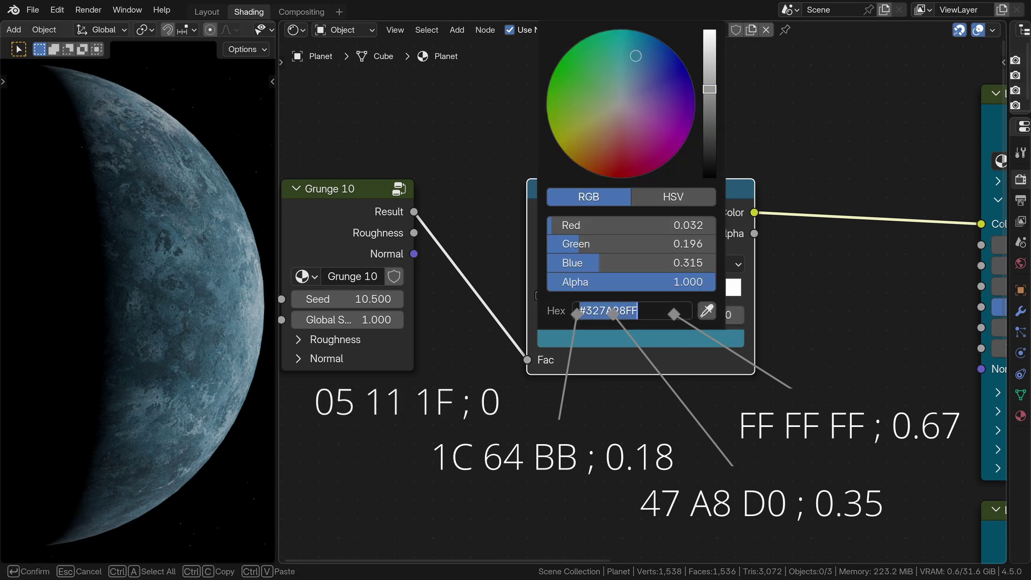
Enter hex 1C64BB for the deep blue stop and 05111F for the first navy stop of the Color Ramp.
key("c")
key("6")
key("4")
key("b")
type("bb")
key("Return")
double_click(616, 349)
type("05111f")
key("Return")
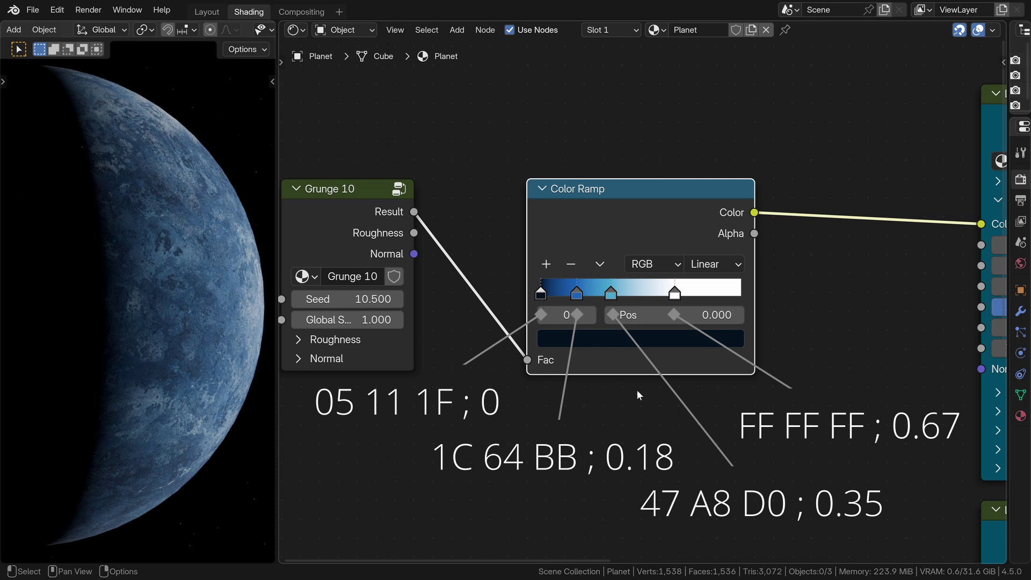
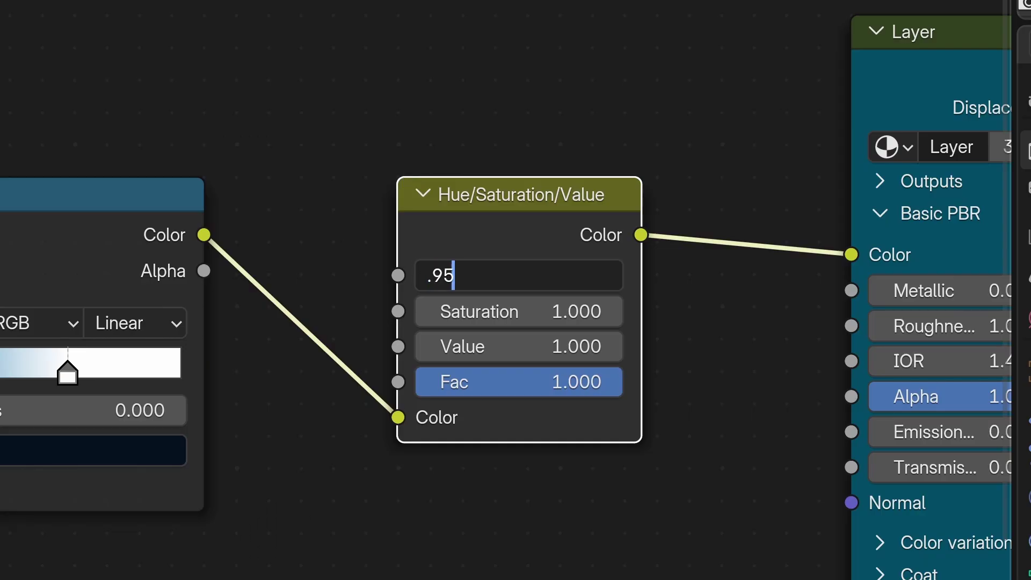
Set the Hue/Saturation/Value hue to 0.95, preview the orange planet, and leave the node muted.
type(".95")
key("Return")
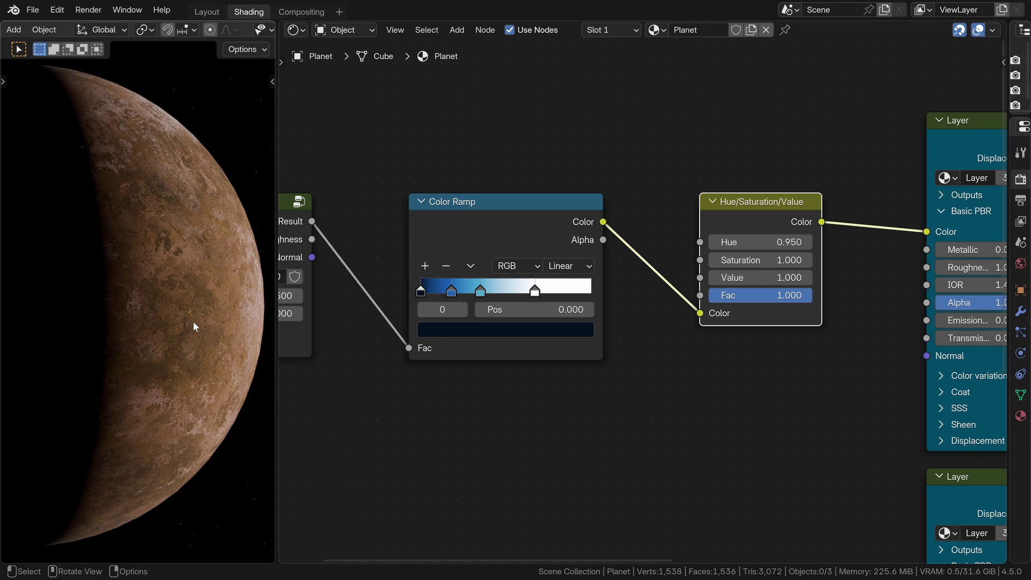
left_click(749, 218)
key("m")
key("m")
key("m")
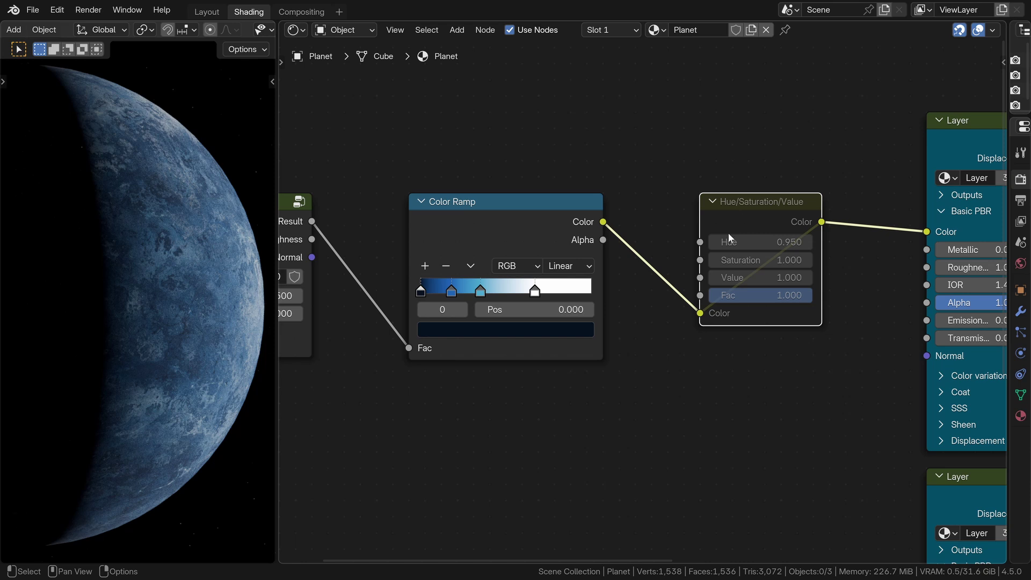
scroll("down", 3)
scroll("up", 3)
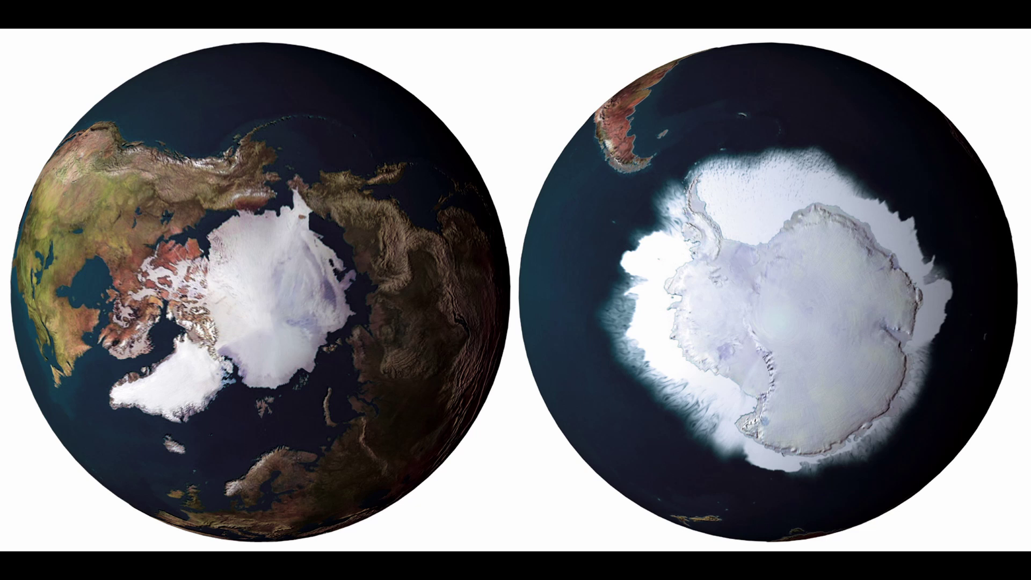
left_click(443, 384)
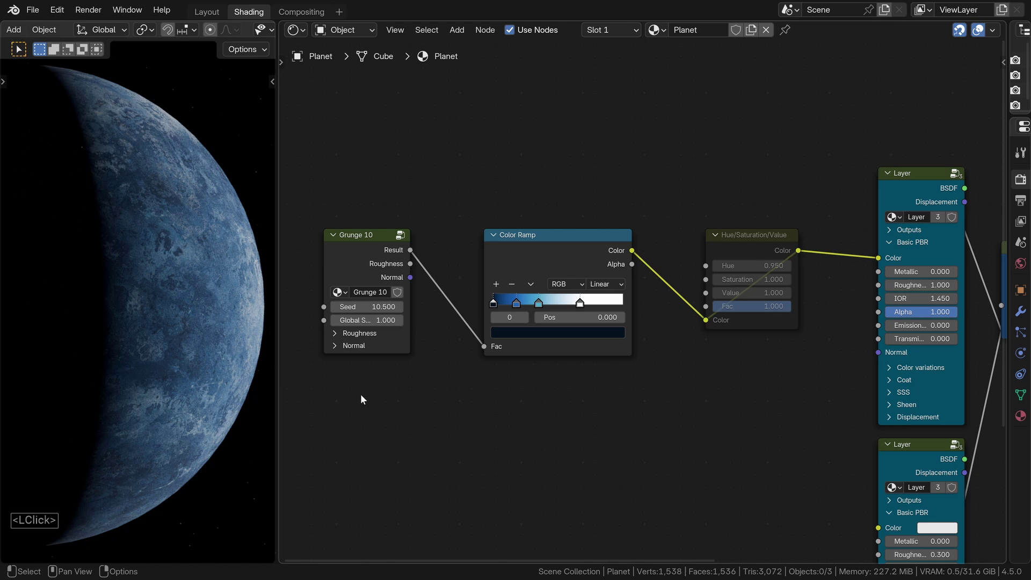
Add a Texture Coordinate node from the node search and place it left of the chain.
middle_click(345, 404)
key("shift+a")
left_click(527, 368)
type("<LClick>textuoo")
key("Return")
left_click(340, 312)
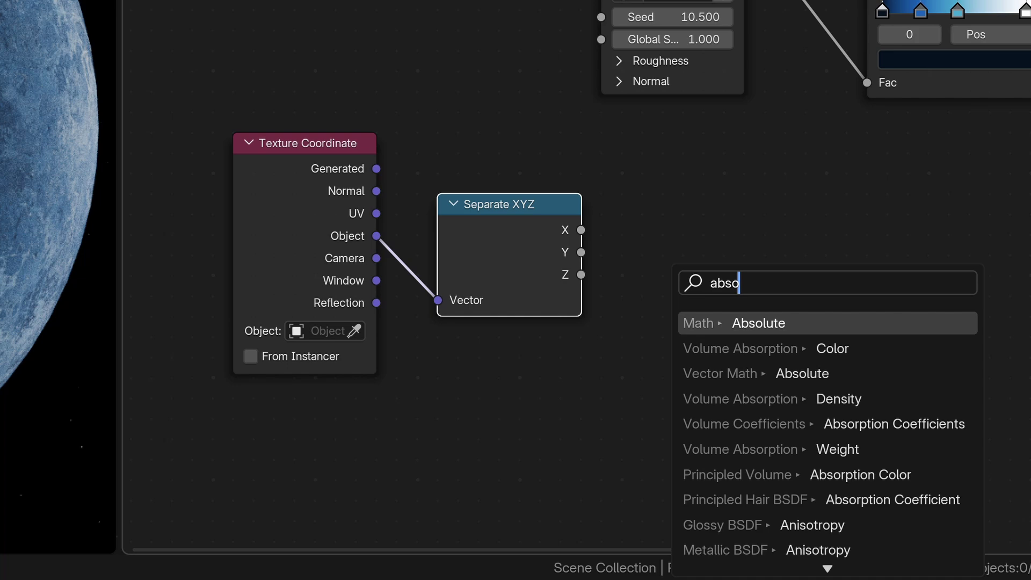
Drop a Math Absolute node after Separate XYZ's Z and preview its pole-to-equator gradient on the planet.
key("Return")
left_click(591, 364)
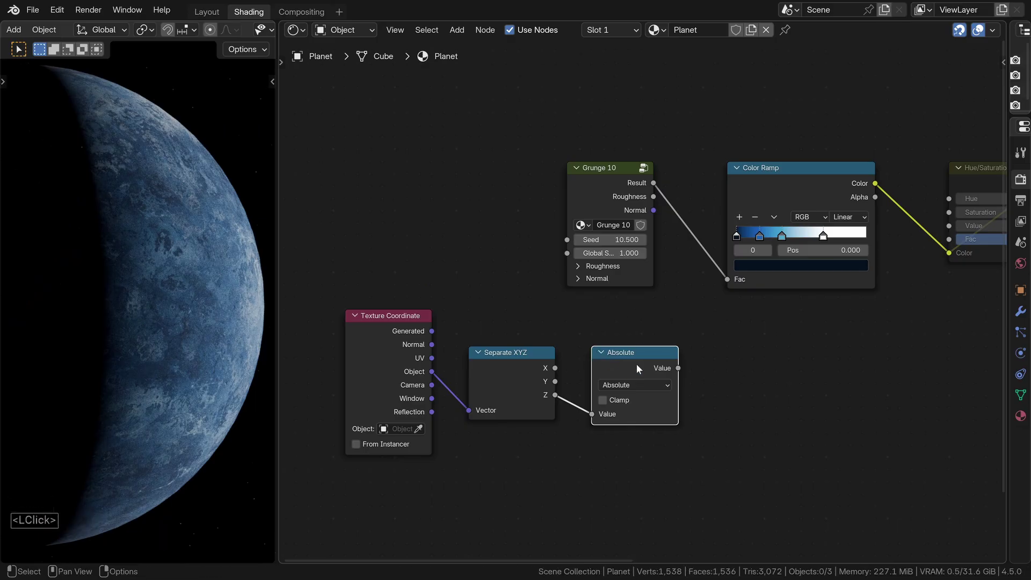
left_click(652, 363)
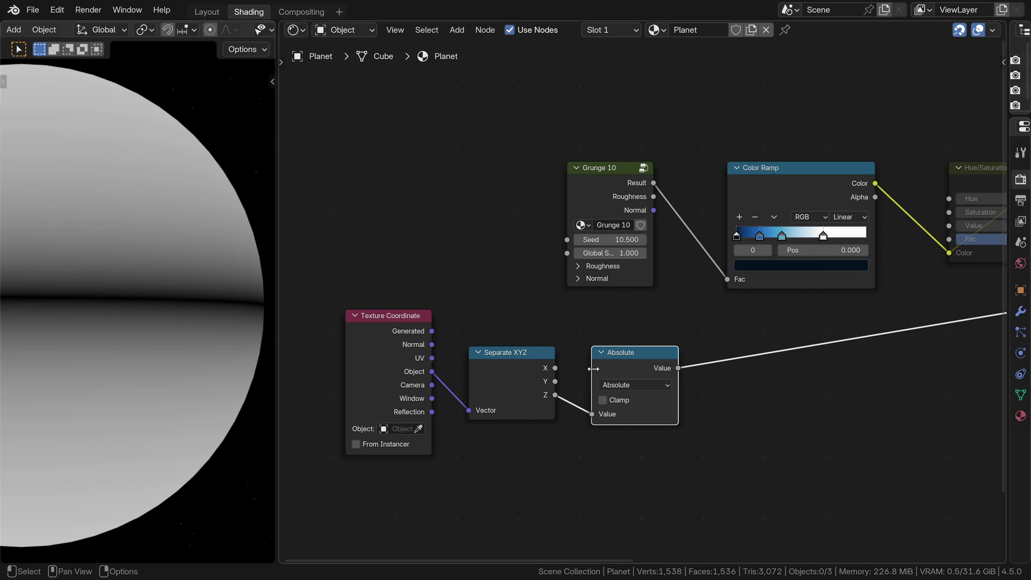
Add Fluent's Maths > Shift/Sharpen after Absolute with falloff 0.08 and shift 0.77 for thin polar caps.
middle_click(710, 386)
left_click(657, 382)
key("f")
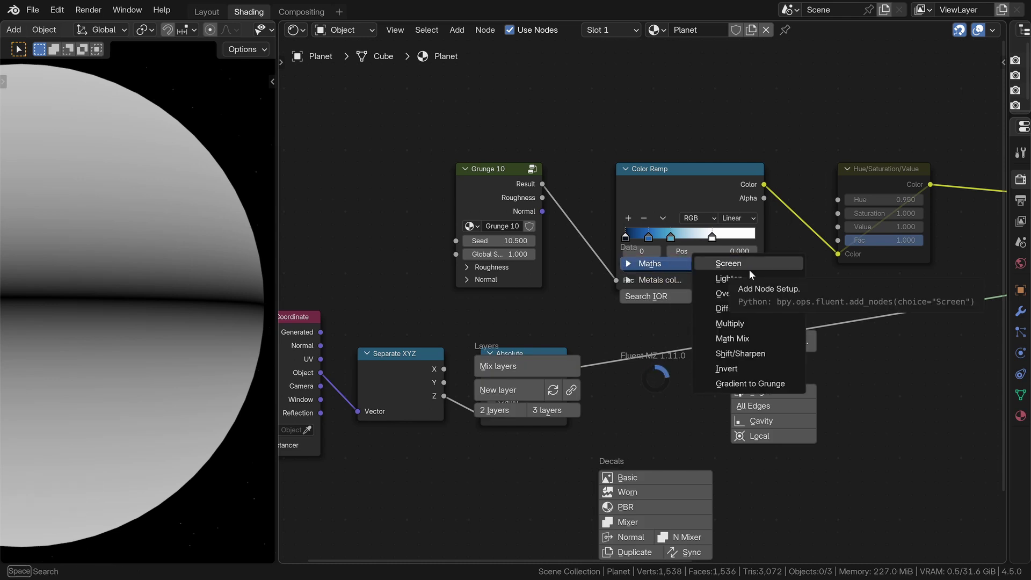
left_click(769, 358)
left_click(681, 320)
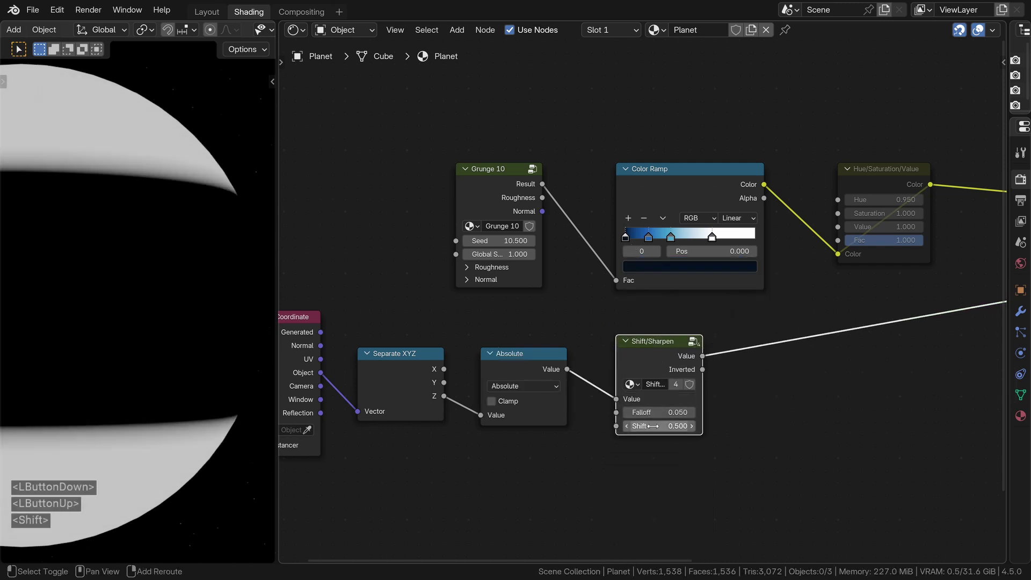
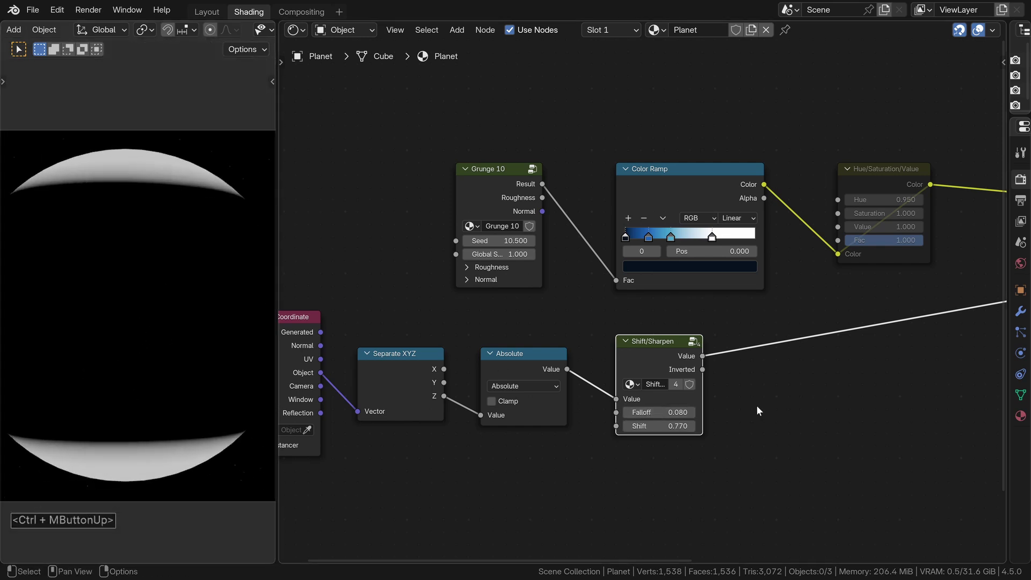
scroll("down", 3)
Add a Mix Color node from the node search and drop it into the chain.
scroll("up", 3)
key("shift+a")
left_click(647, 393)
type("mixcolo")
key("Return")
double_click(356, 200)
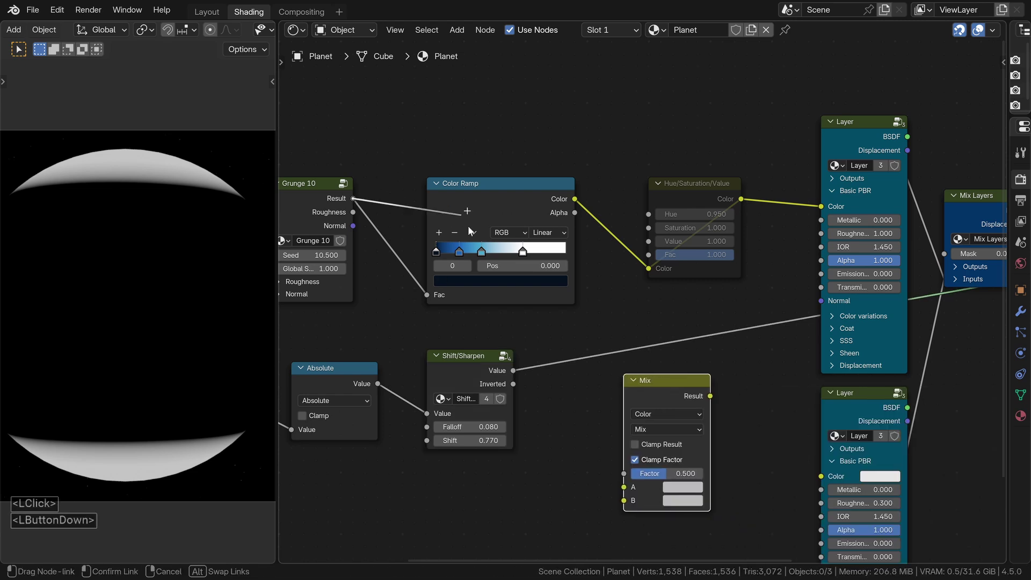
Mix Grunge 10 result (A) with the Shift/Sharpen value (B) using Color Dodge at factor 0.87.
left_click(487, 365)
left_click(506, 384)
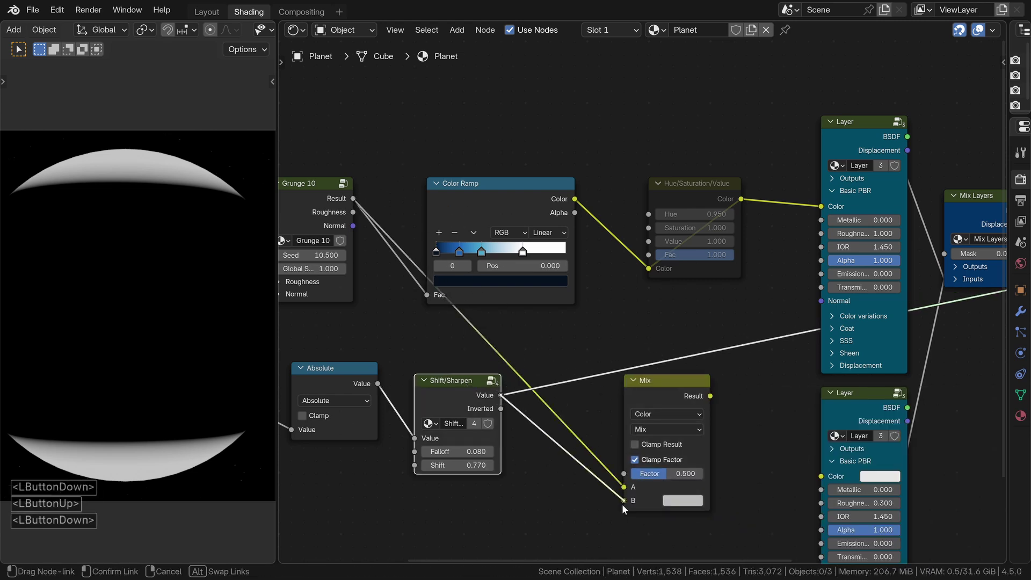
left_click(662, 431)
left_click(685, 346)
left_click(656, 379)
left_click(657, 395)
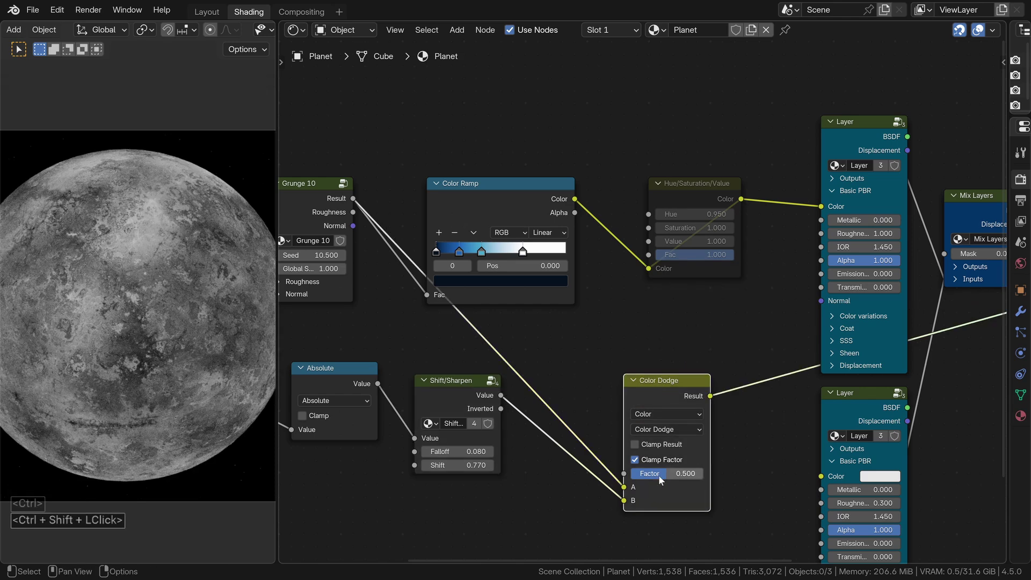
left_click(660, 477)
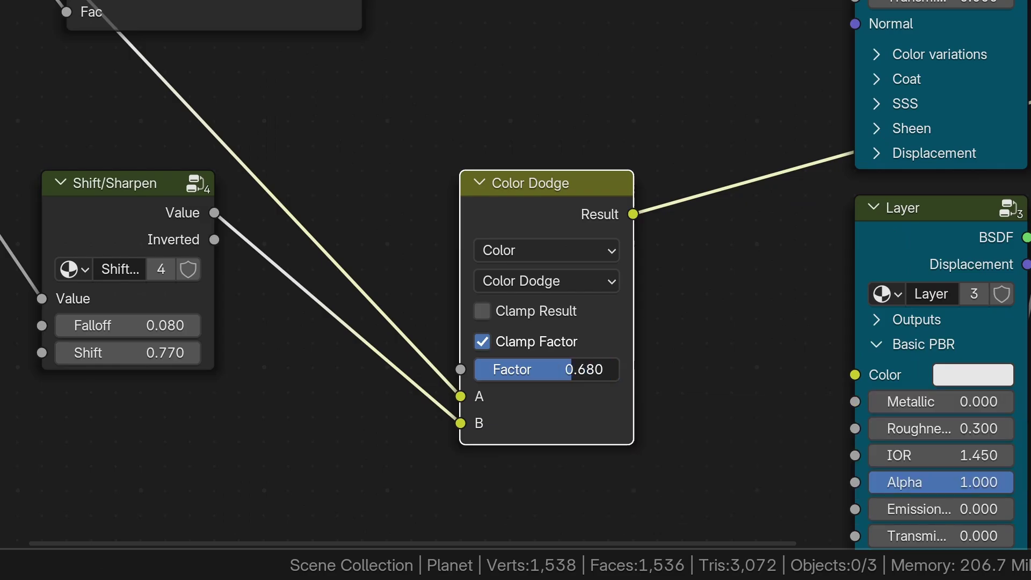
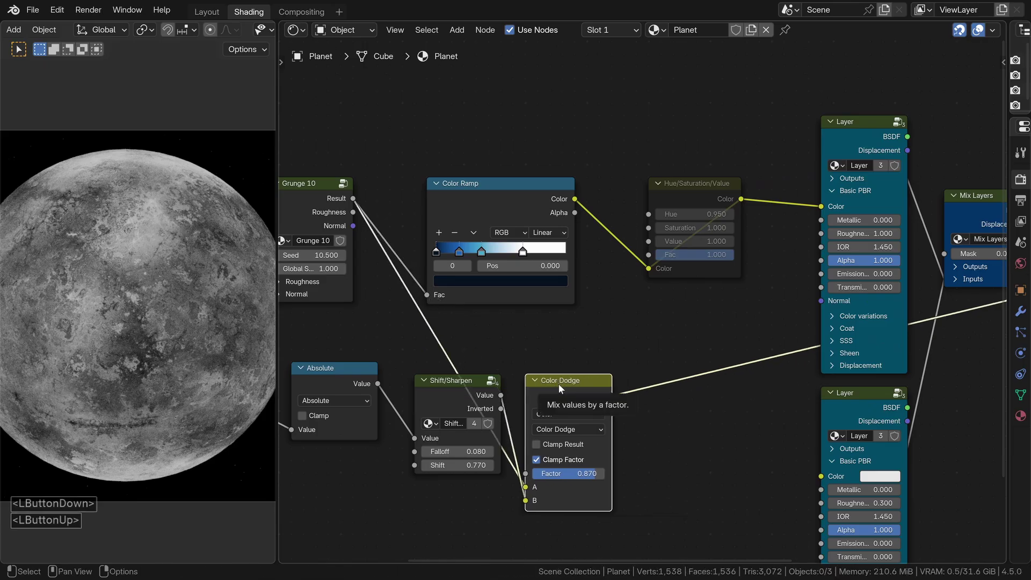
Preview the Color Dodge mask on the planet, then stop the Node Wrangler preview.
key("m")
key("m")
middle_click(574, 390)
left_click(739, 375)
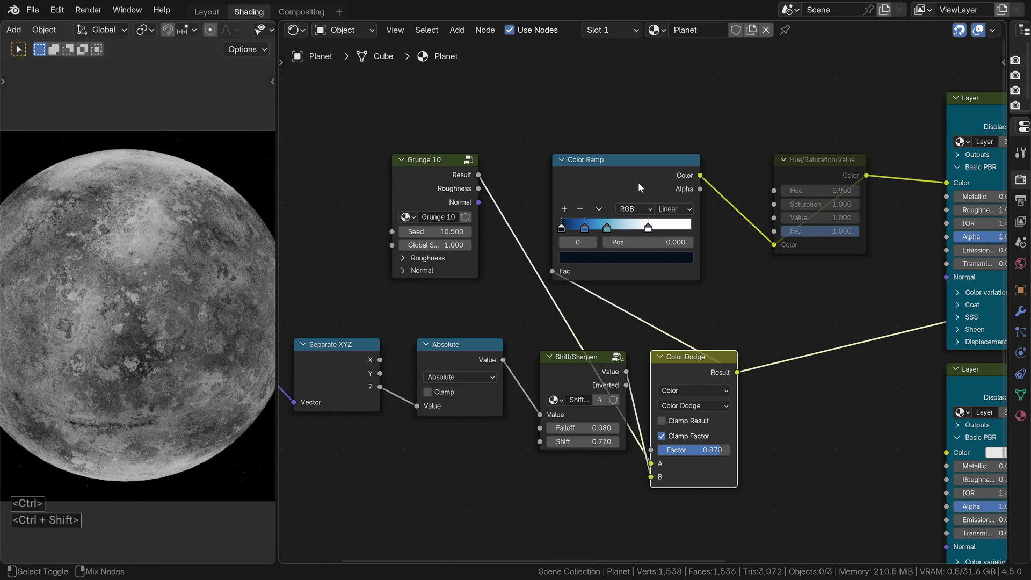
left_click(642, 187)
double_click(686, 370)
key("m")
key("m")
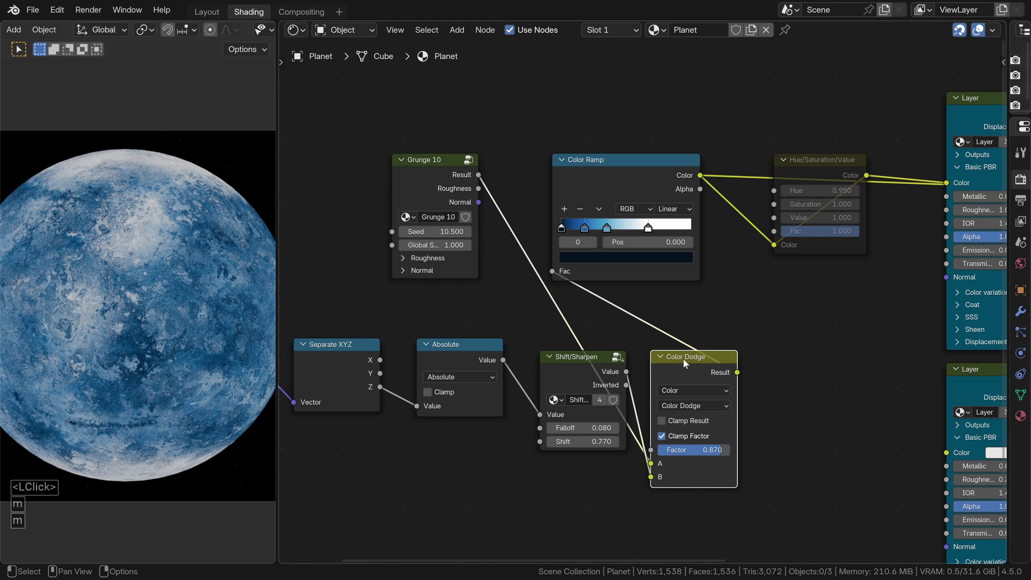
Unmute the Hue/Saturation/Value node after the Color Ramp so the planet turns orange.
middle_click(830, 174)
left_click(929, 204)
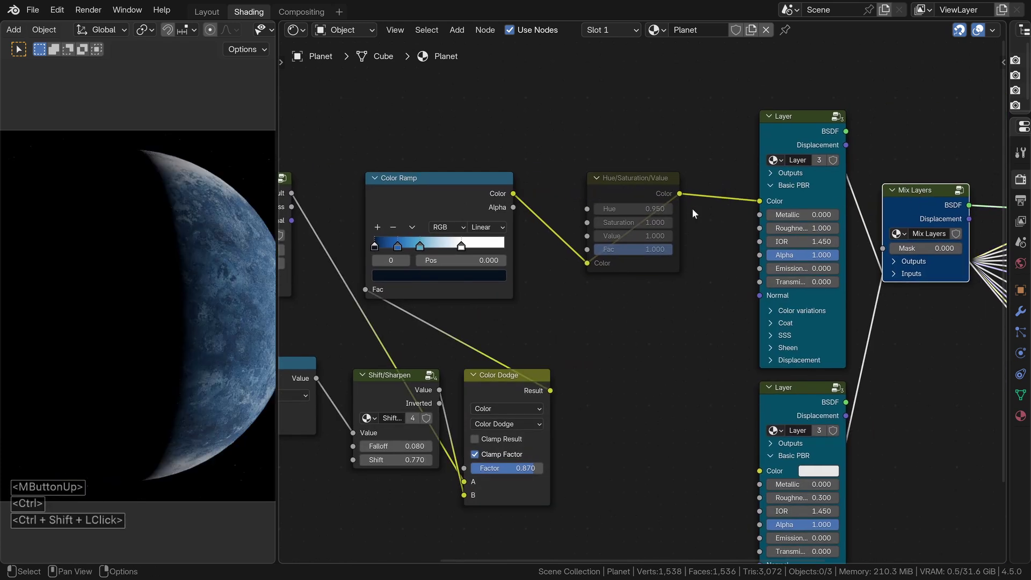
middle_click(252, 323)
middle_click(150, 316)
middle_click(154, 303)
left_click(625, 188)
scroll("up", 3)
key("m")
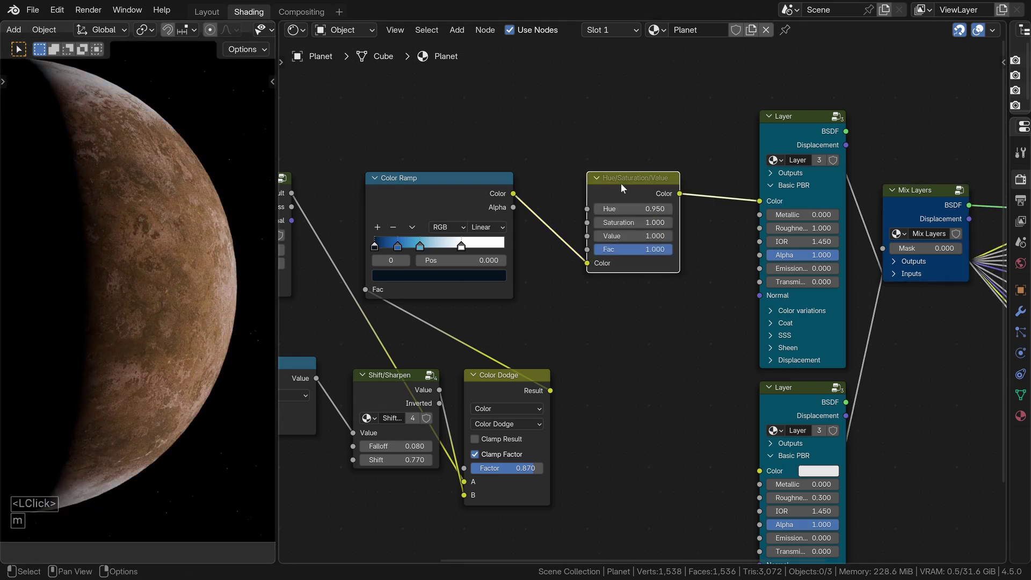
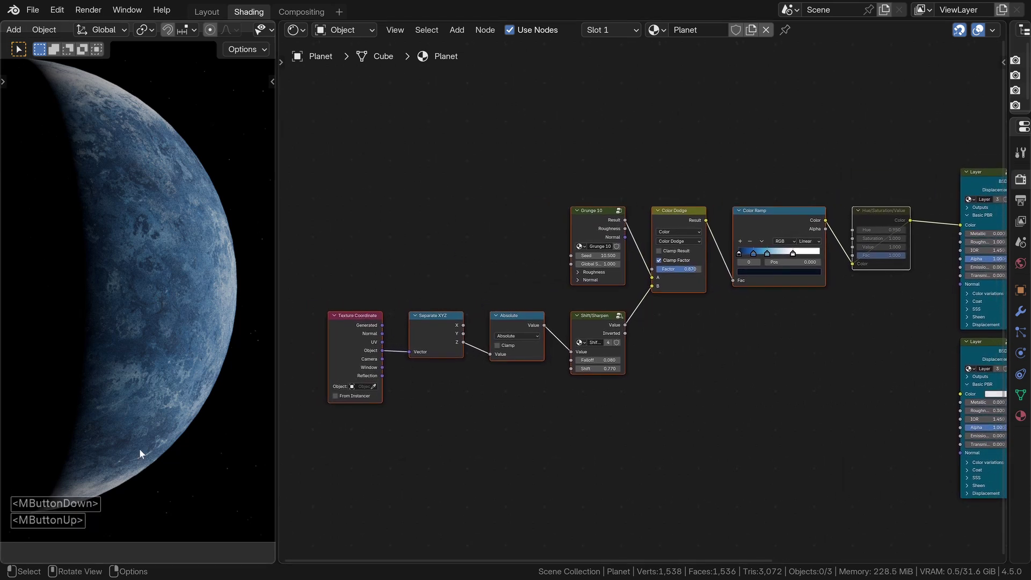
Pan the Shader Editor to frame the whole texture node chain.
middle_click(686, 328)
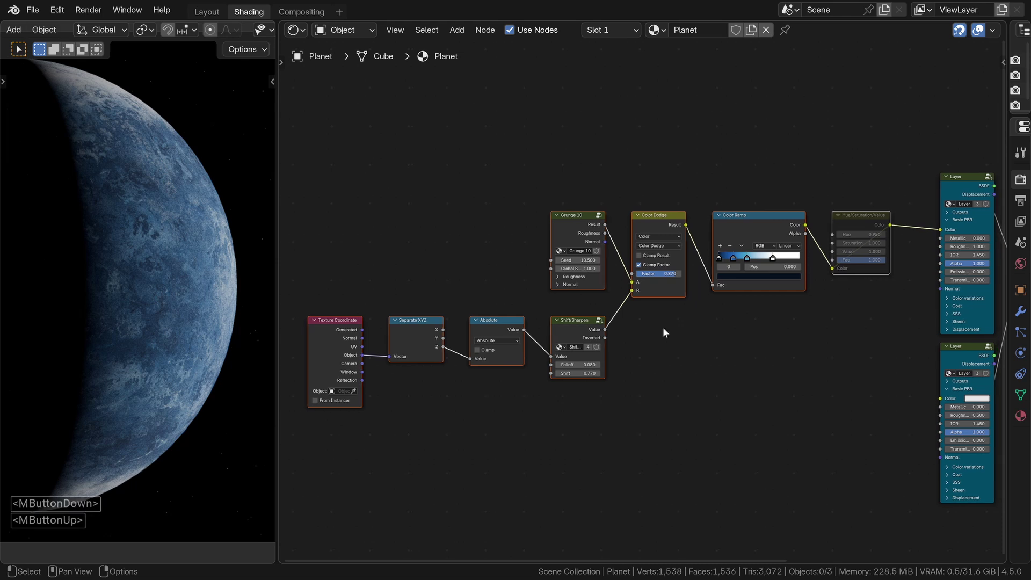
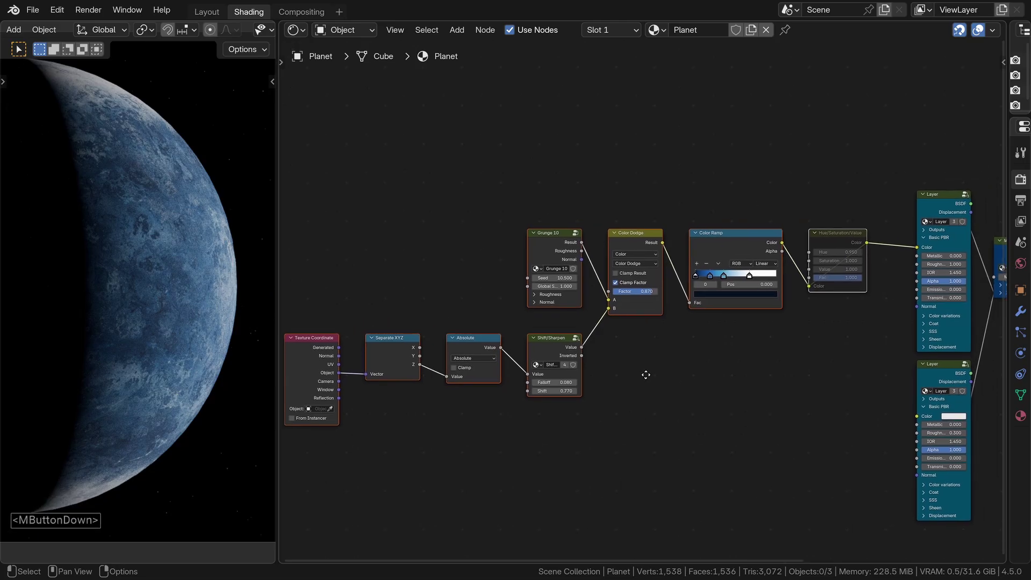
Add a second Shift/Sharpen node from Fluent's Maths presets, fed by the Absolute value.
scroll("up", 3)
left_click(642, 370)
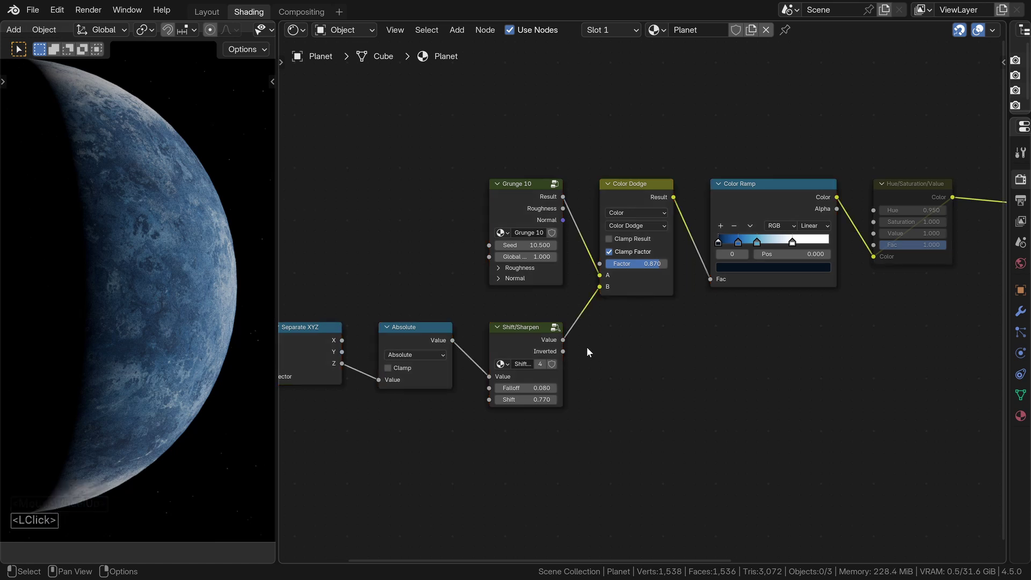
key("shift+a")
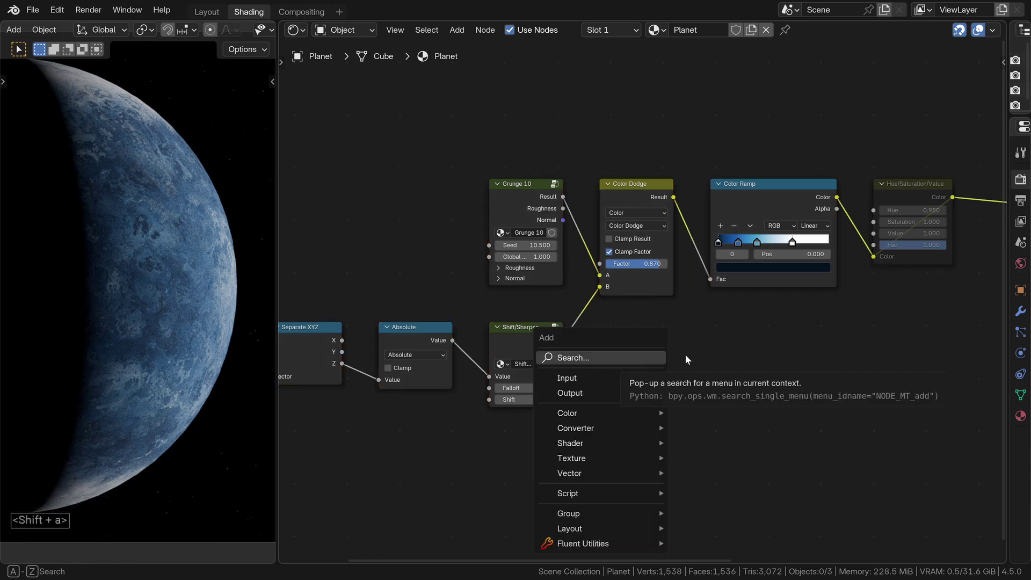
left_click(695, 361)
key("f")
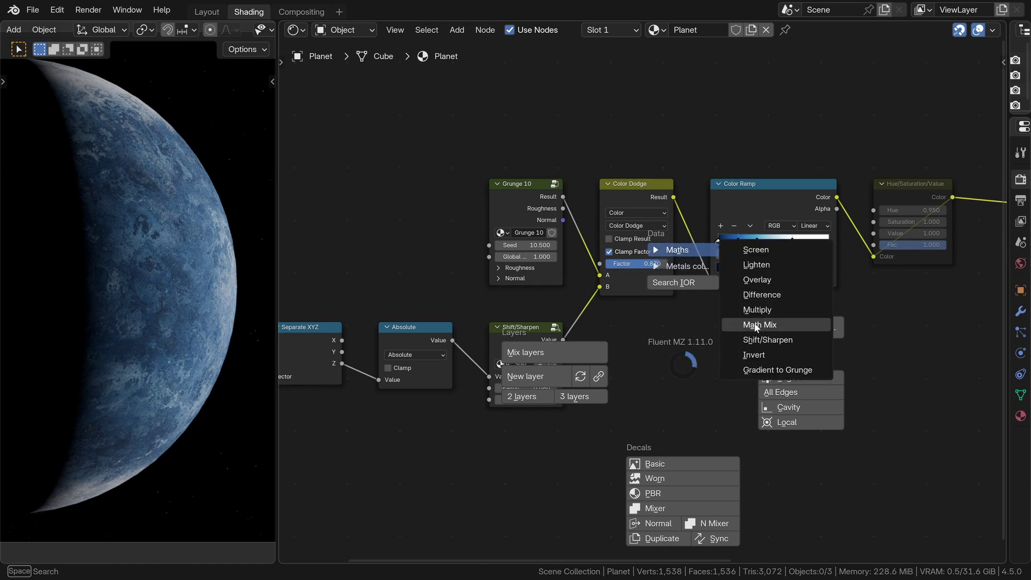
left_click(756, 344)
left_click(676, 313)
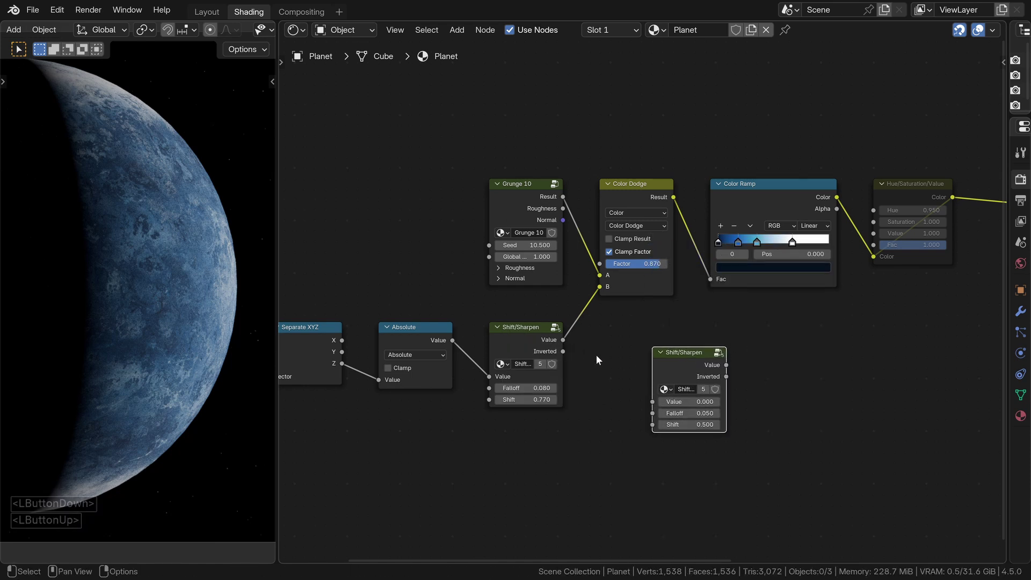
Move the new Shift/Sharpen below Color Dodge and begin editing its falloff value.
left_click(691, 367)
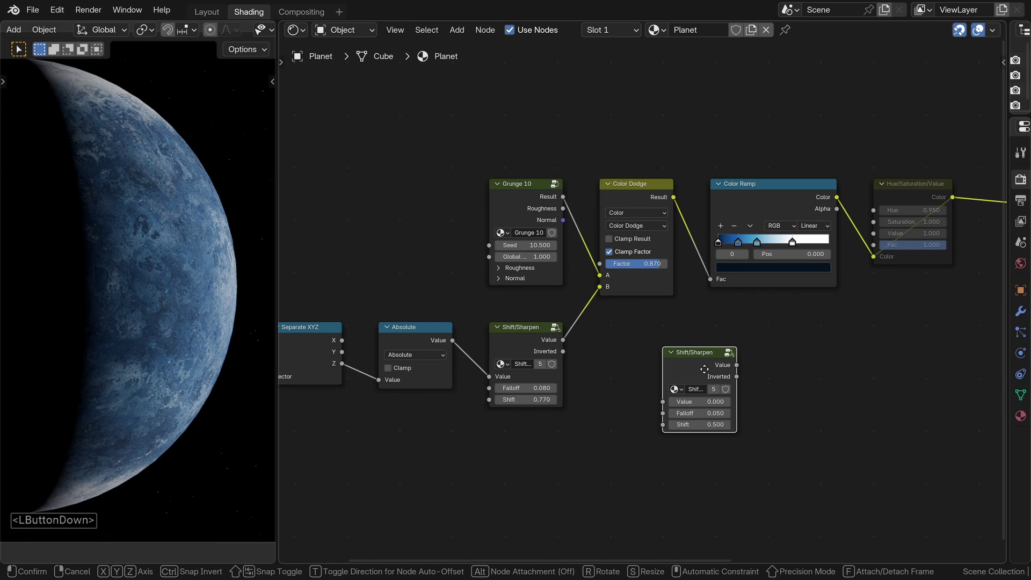
left_click(586, 351)
left_click(689, 367)
left_click(660, 397)
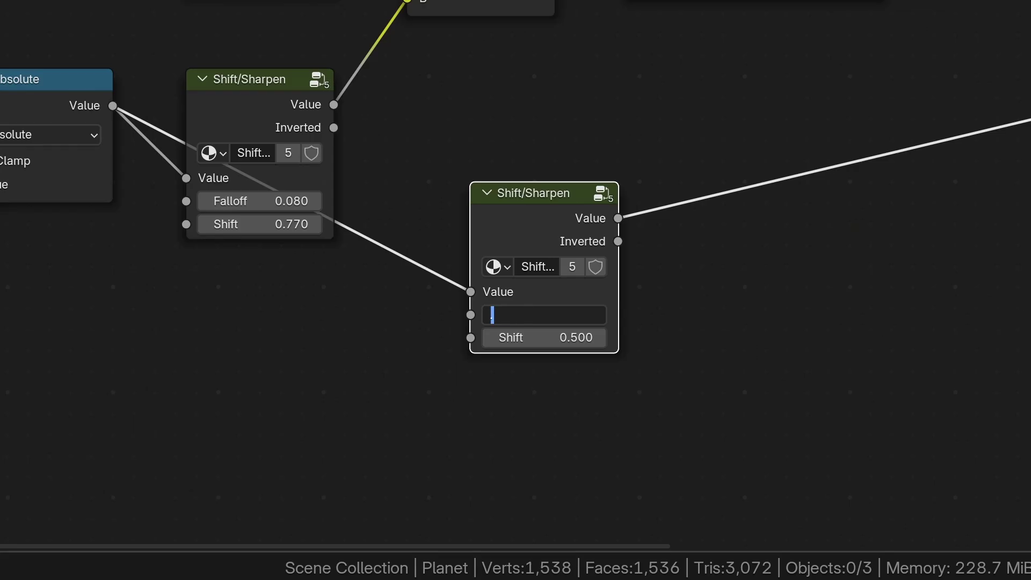
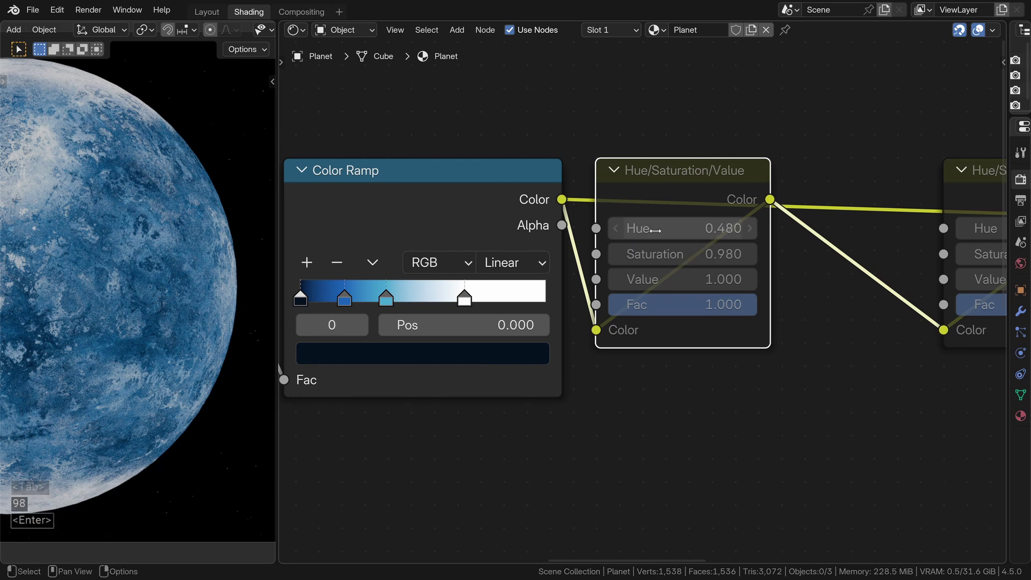
Set Saturation 0.980 on the new hue node and preview the second Shift/Sharpen mask on the planet.
left_click(299, 275)
left_click(298, 275)
double_click(298, 275)
key("m")
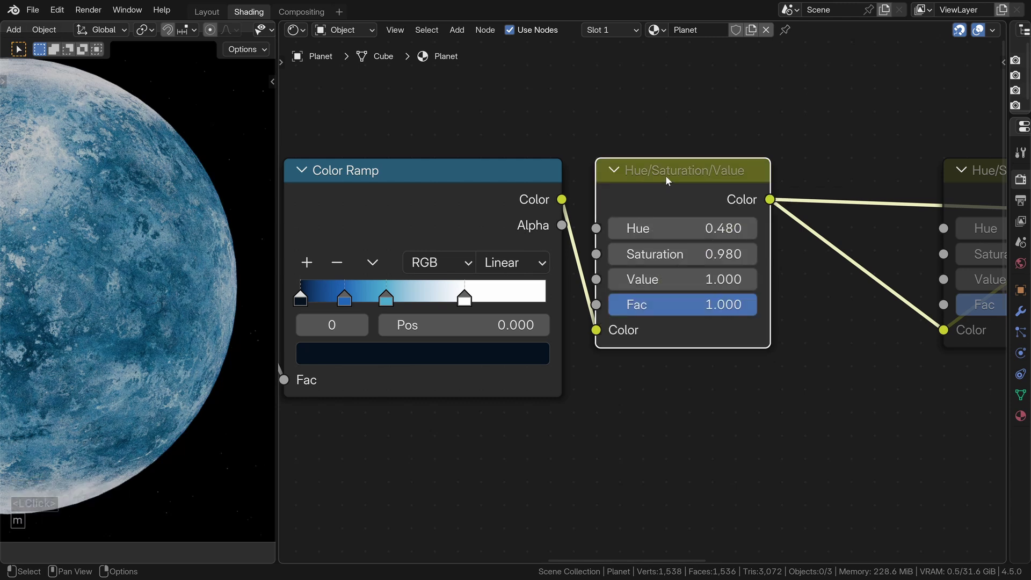
scroll("down", 3)
key("m")
middle_click(382, 436)
left_click(402, 447)
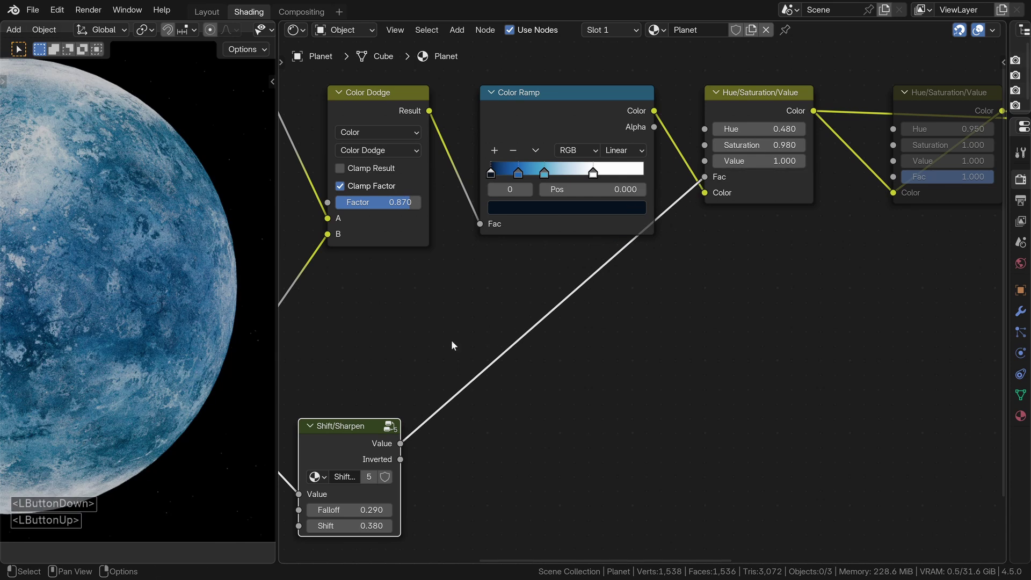
left_click(370, 442)
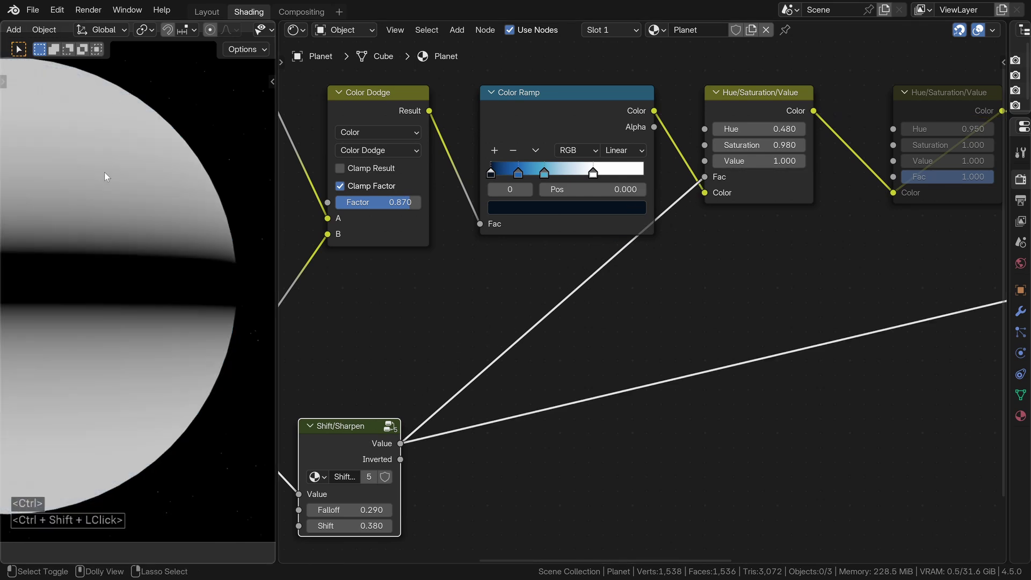
Toggle the new Hue/Saturation/Value node's mute to compare the recoloured band with and without it.
left_click(741, 105)
left_click(741, 105)
key("m")
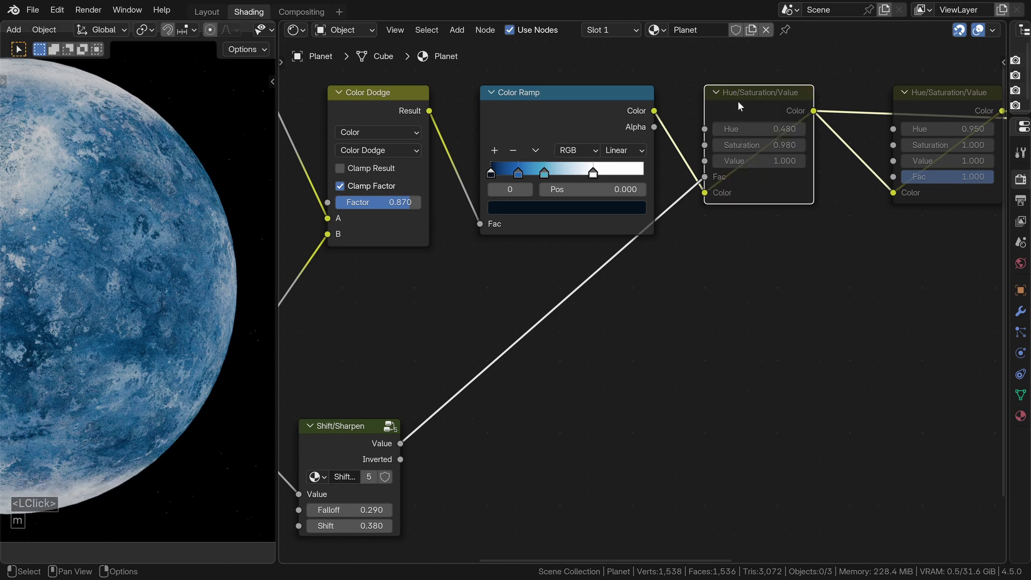
key("m")
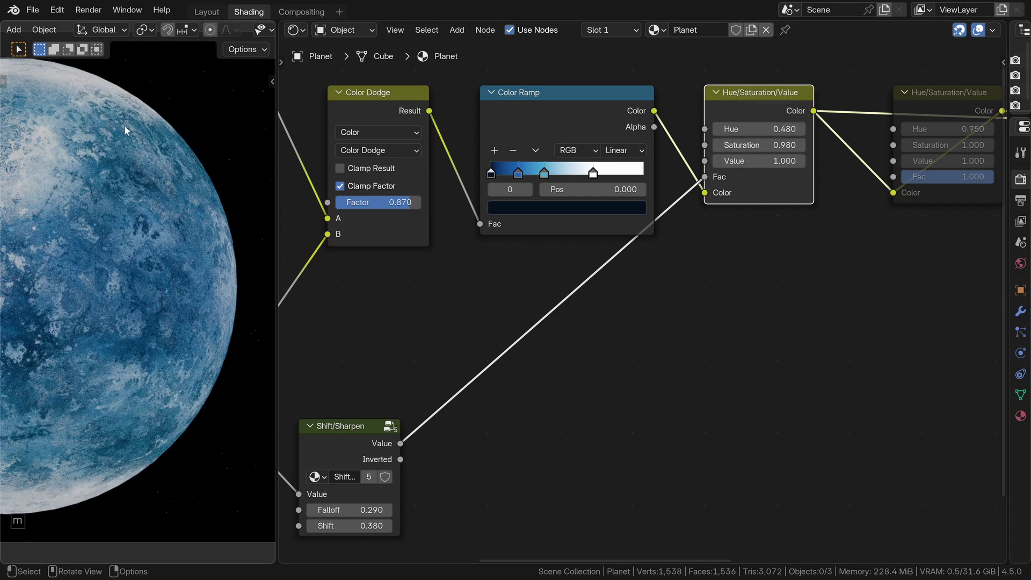
left_click(774, 108)
key("m")
key("m")
Tune the second Shift/Sharpen mask to Falloff 0.290 and Shift 0.380.
middle_click(710, 164)
left_click(710, 164)
key("m")
left_click(704, 168)
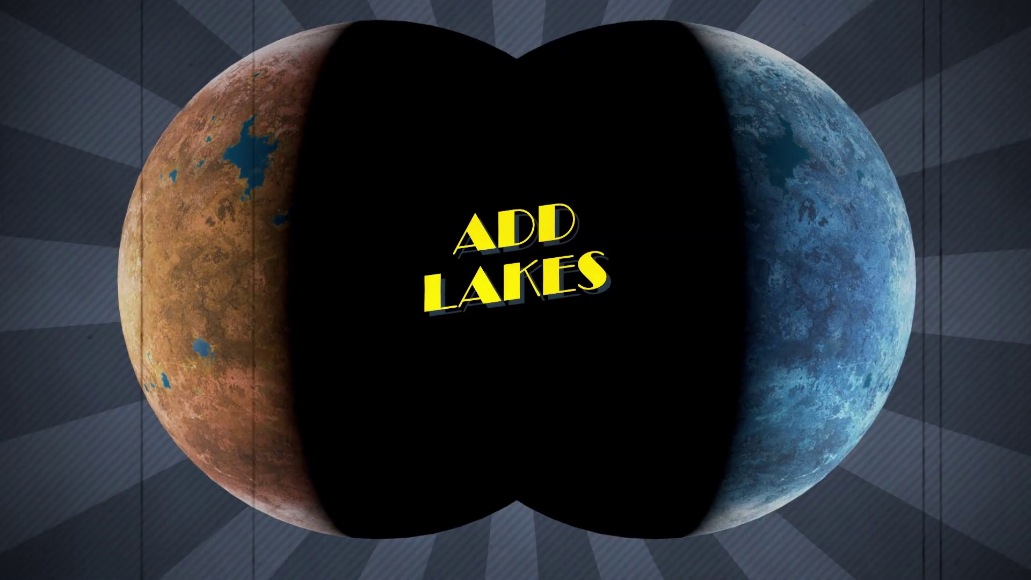
Add a Fluent Planet Lakes node from the Space section, wiring Lakes colour to the lower layer and Mask to Mix Layers.
key("n")
left_click(997, 320)
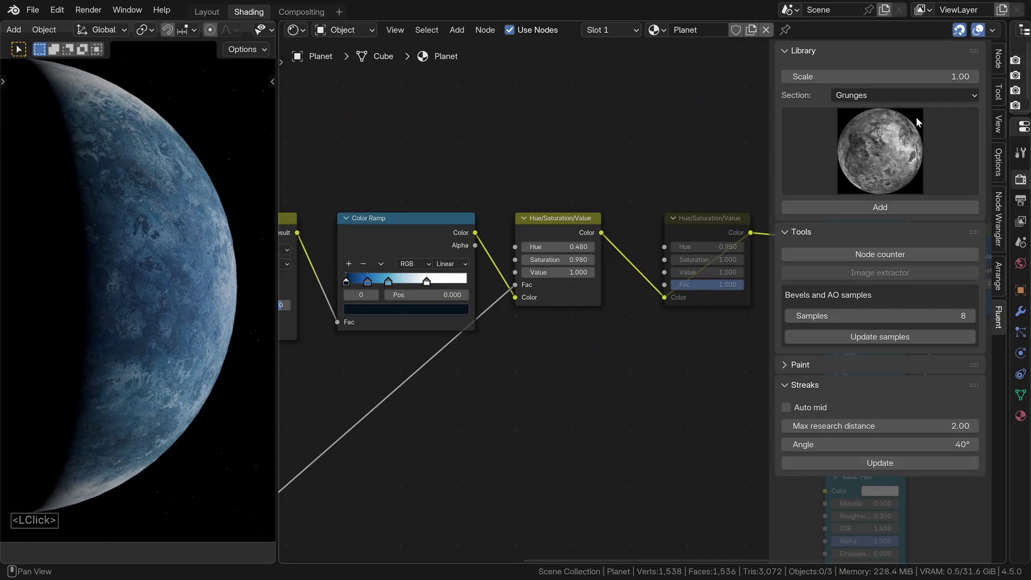
left_click(910, 97)
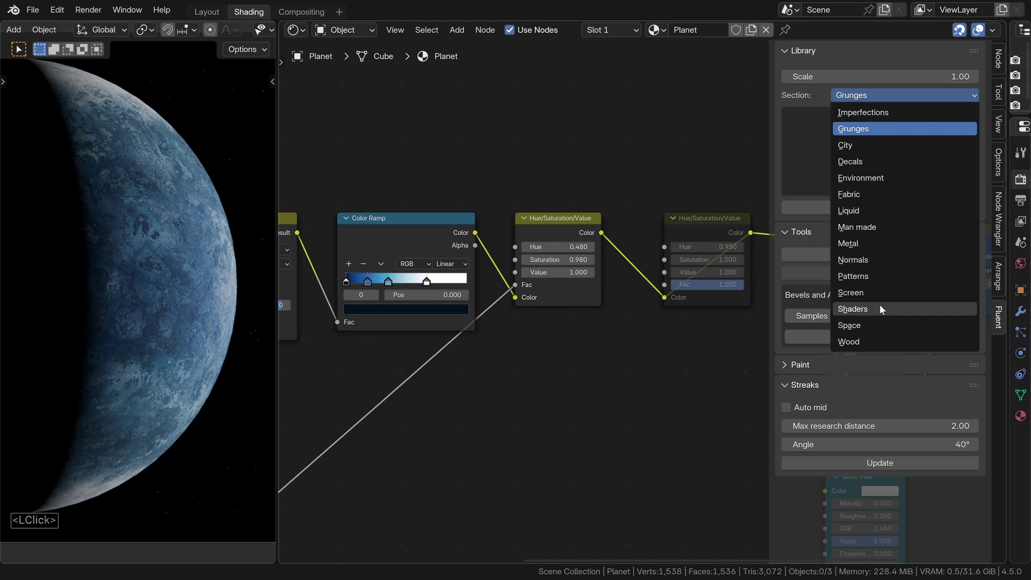
left_click(877, 326)
left_click(887, 141)
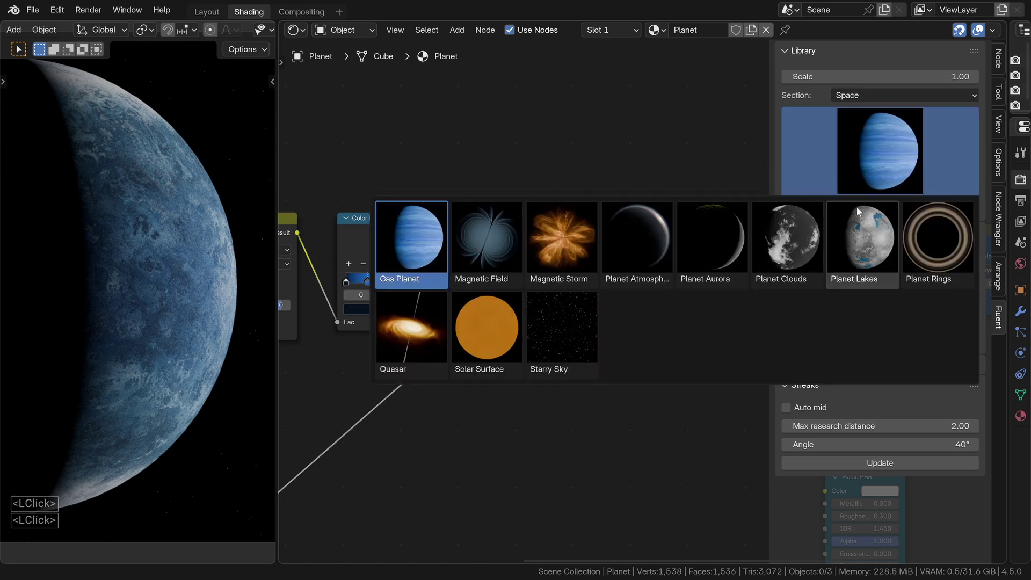
left_click(859, 259)
left_click(706, 300)
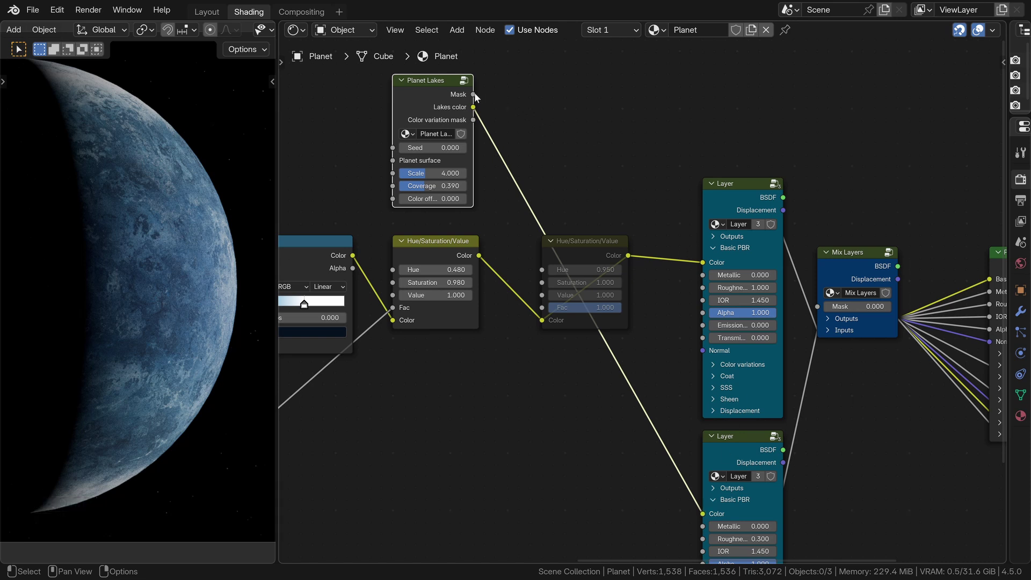
left_click(475, 97)
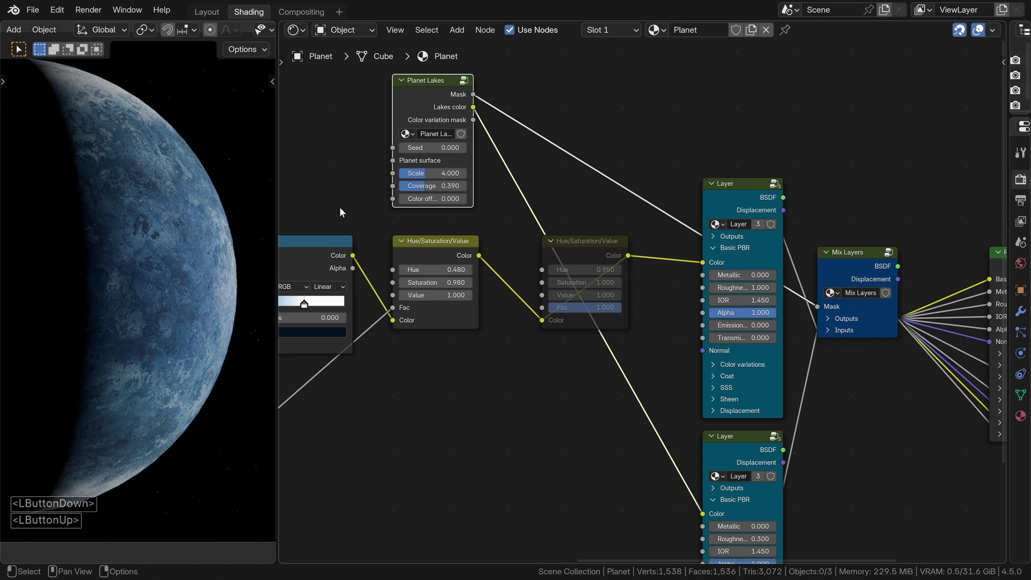
Feed the Color Dodge result into Planet Lakes' surface input and inspect the lakes up close.
middle_click(343, 211)
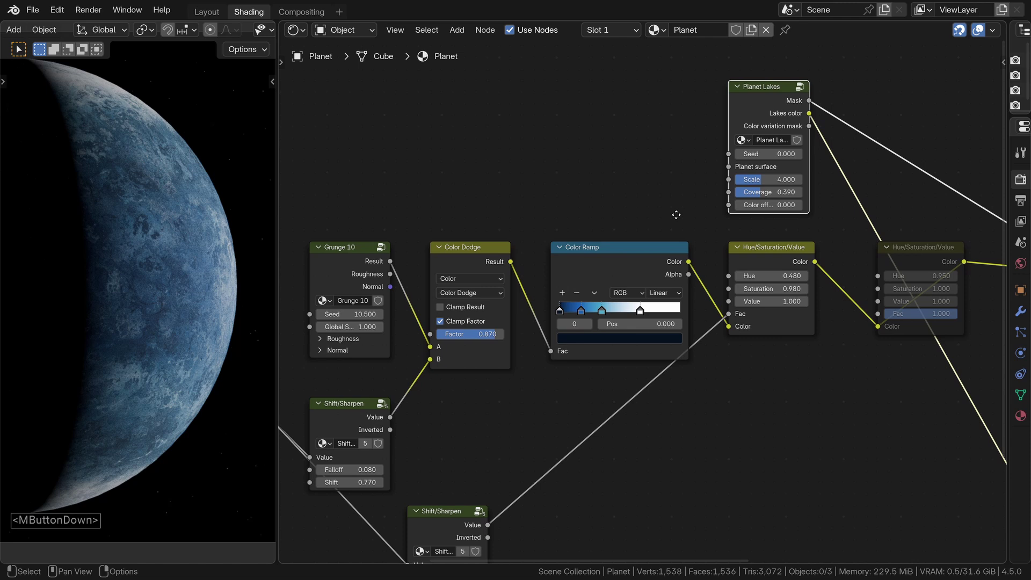
left_click(392, 264)
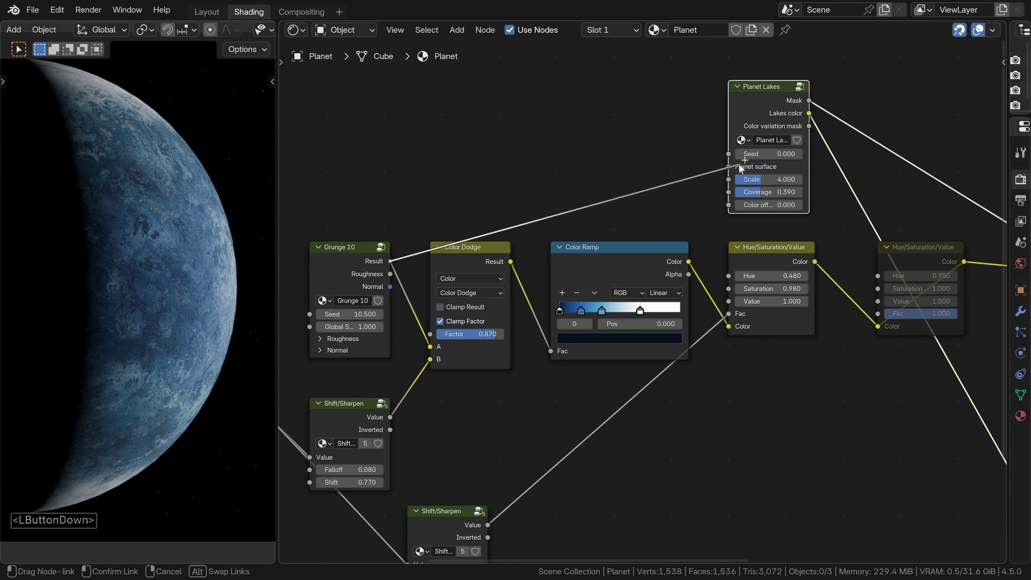
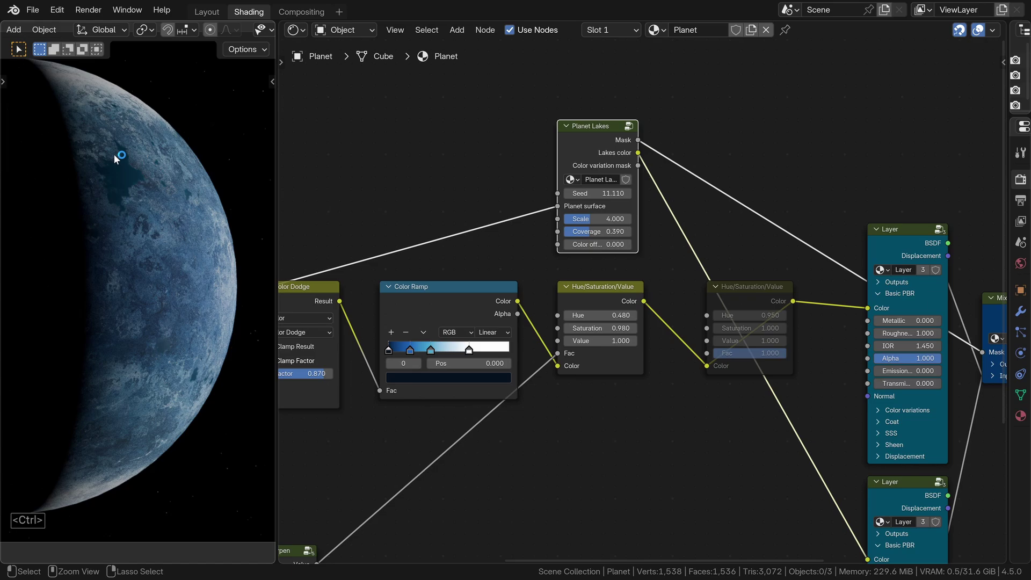
middle_click(123, 160)
scroll("down", 3)
middle_click(118, 81)
scroll("down", 3)
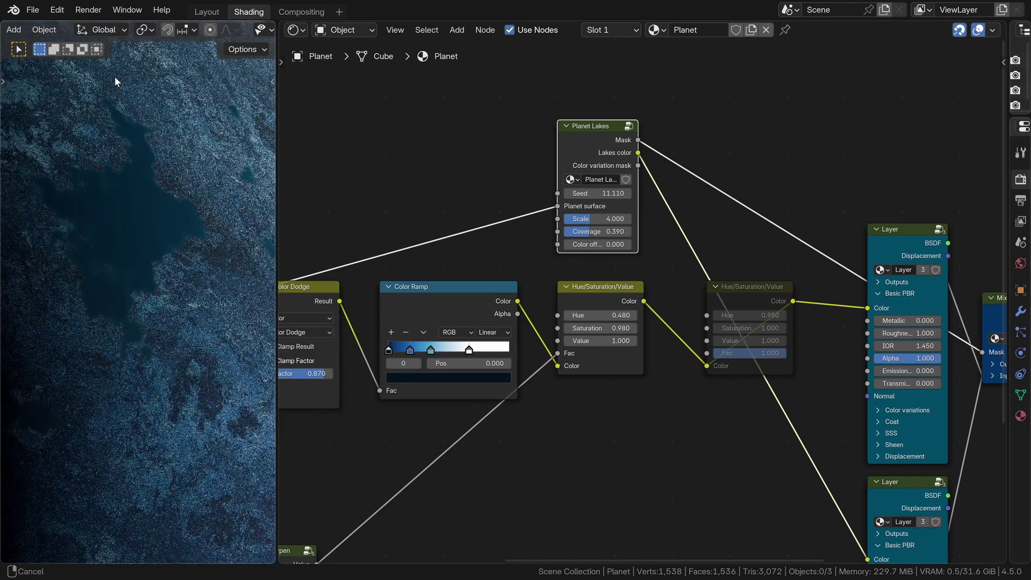
scroll("up", 3)
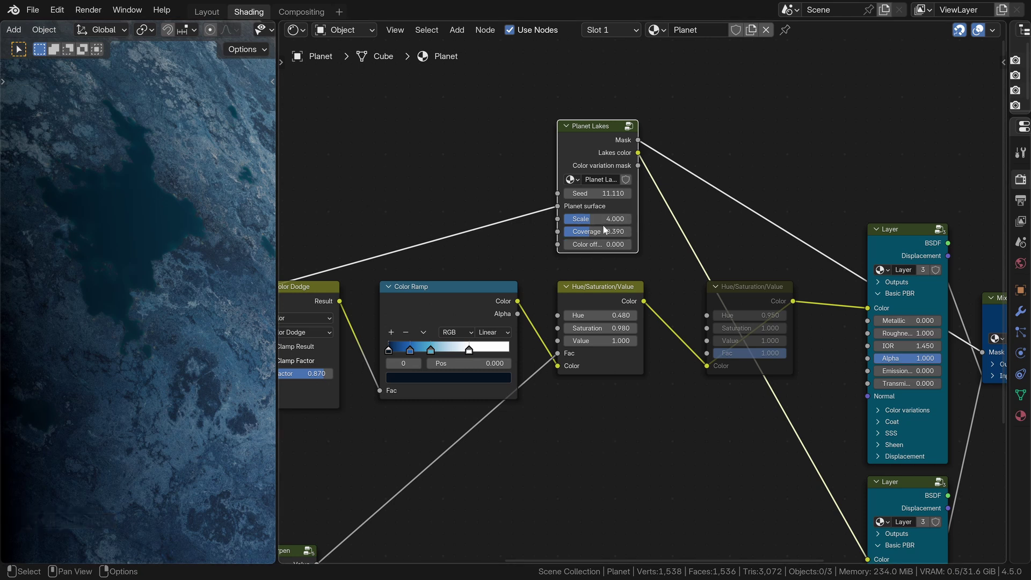
Set lakes coverage to 0.39 with seed 11.110 and return to the full planet view.
left_click(600, 234)
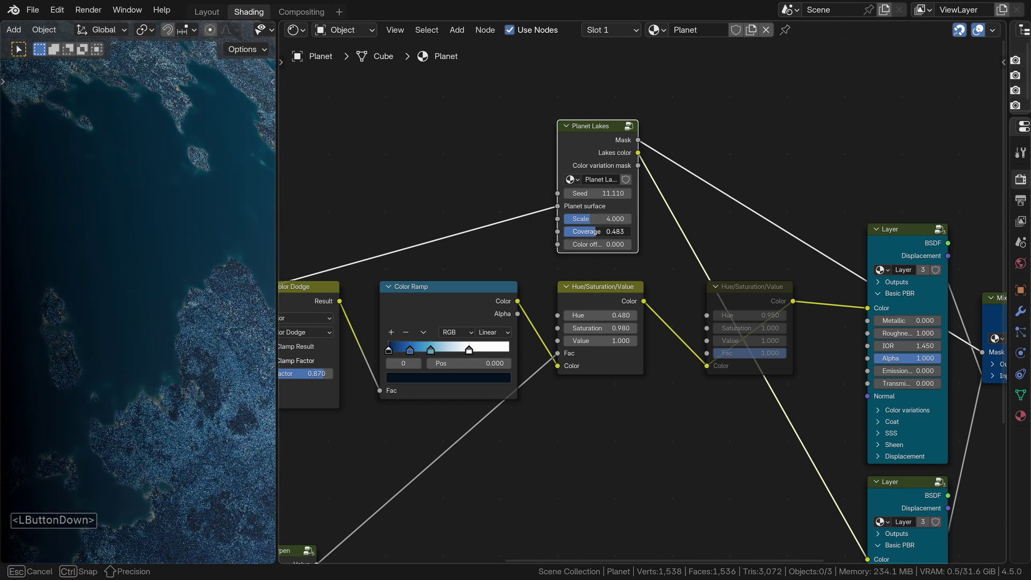
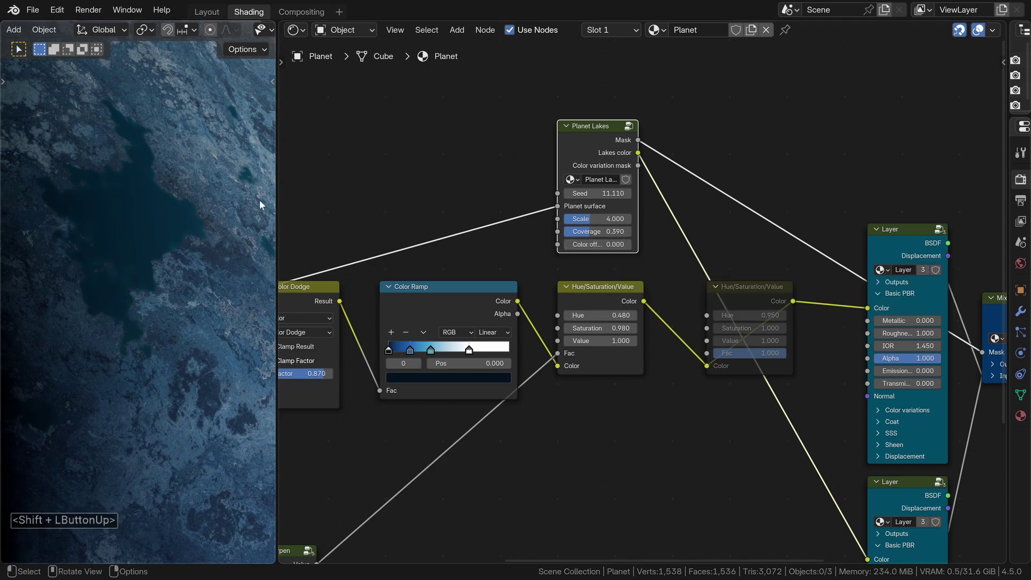
middle_click(140, 162)
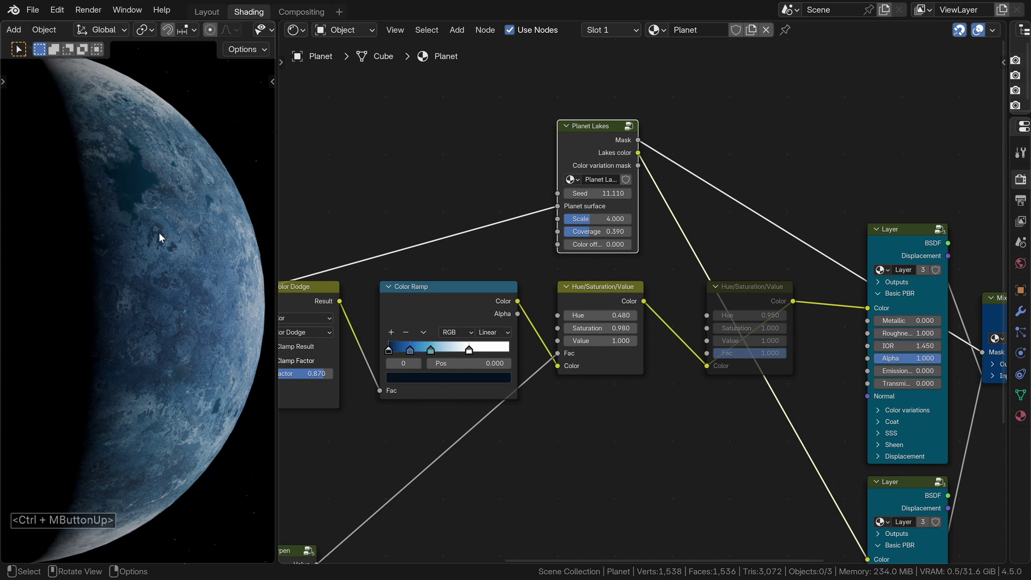
middle_click(735, 303)
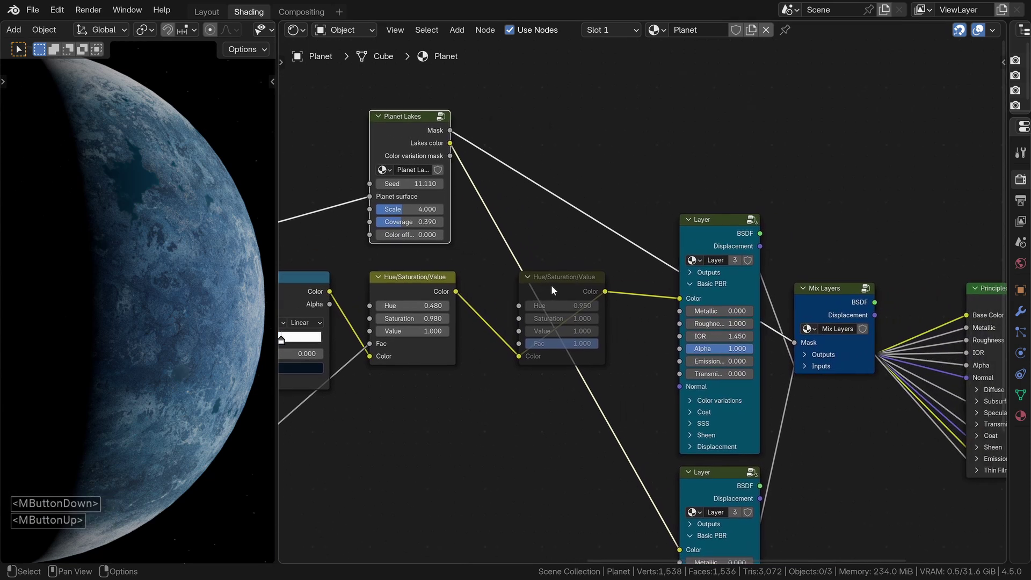
Add a Mix Color node dropped onto the lakes colour link before the Layer colour.
left_click(555, 289)
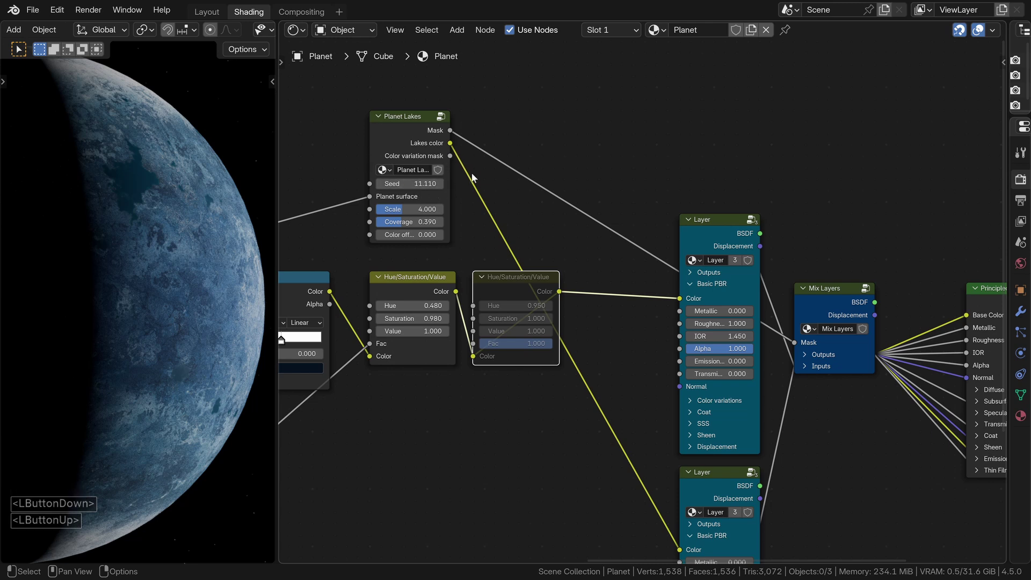
left_click(596, 159)
key("shift+a")
left_click(595, 158)
type("mixo")
key("Return")
left_click(582, 269)
Switch the mix to Hue blending and drive its Factor with the Planet Lakes colour variation mask.
left_click(611, 322)
left_click(678, 441)
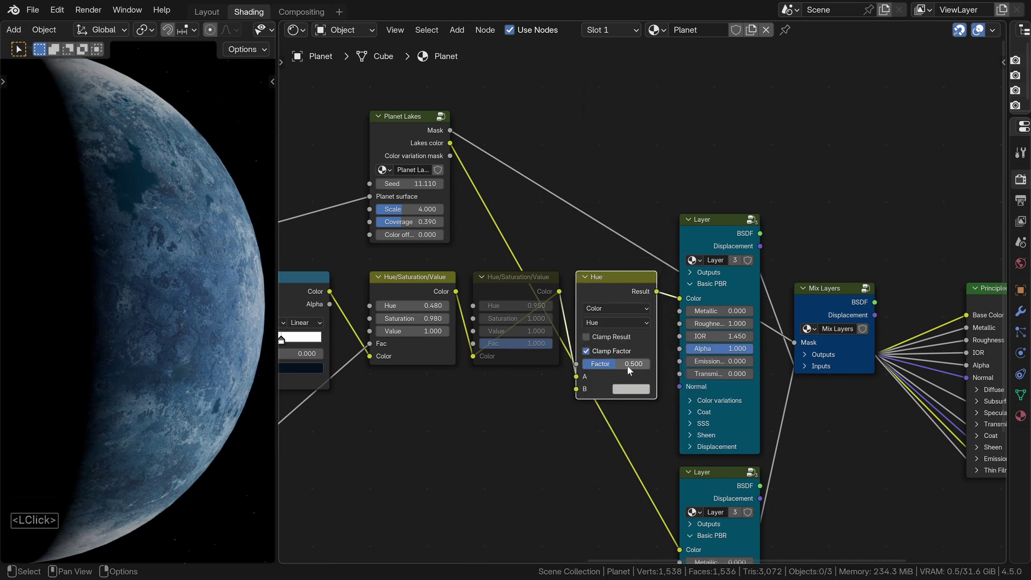
left_click(630, 368)
double_click(633, 393)
left_click(681, 229)
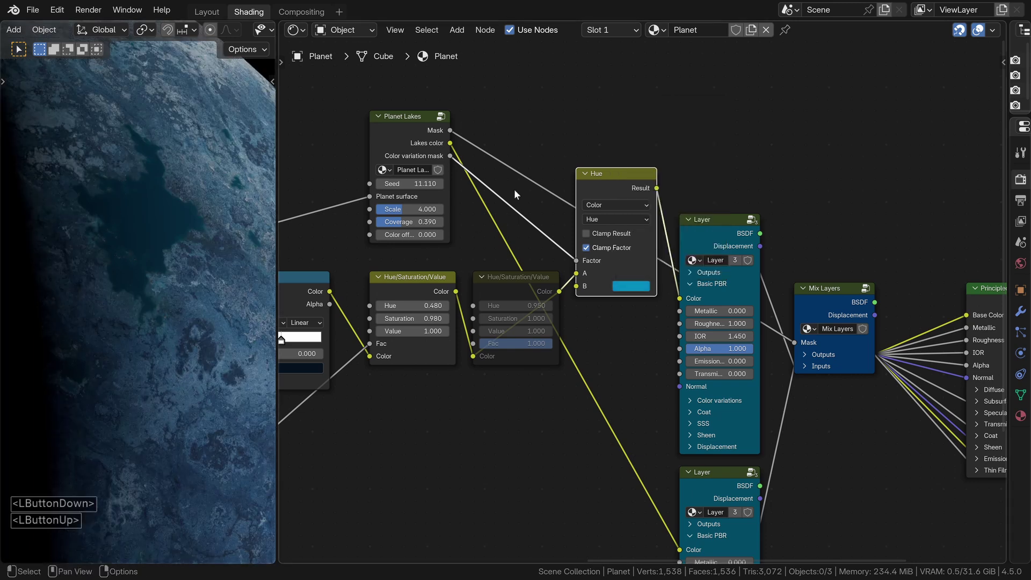
Pick an orange-brown B colour for the Hue mix so the planet turns orange-brown again.
double_click(629, 193)
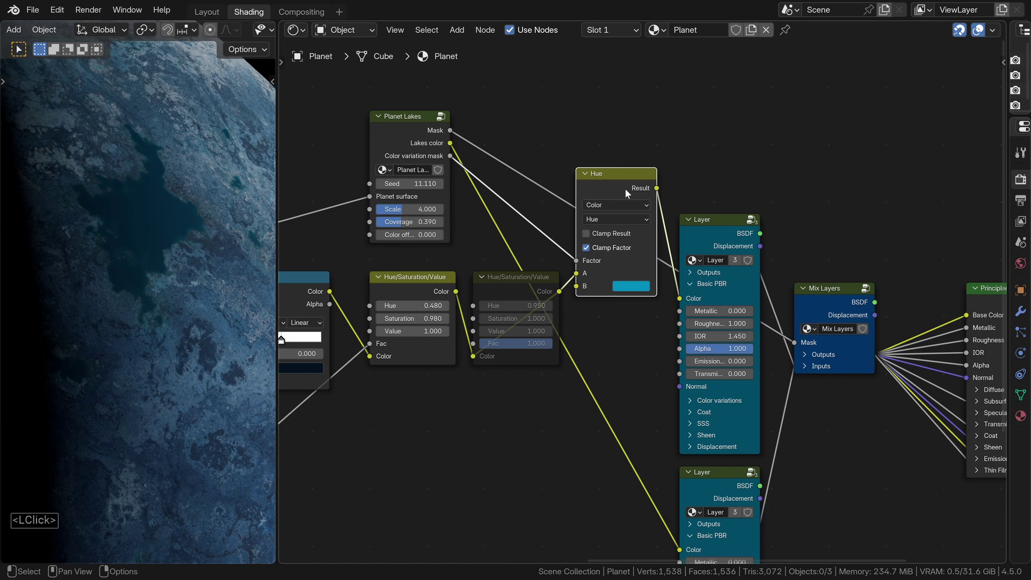
key("m")
left_click(629, 193)
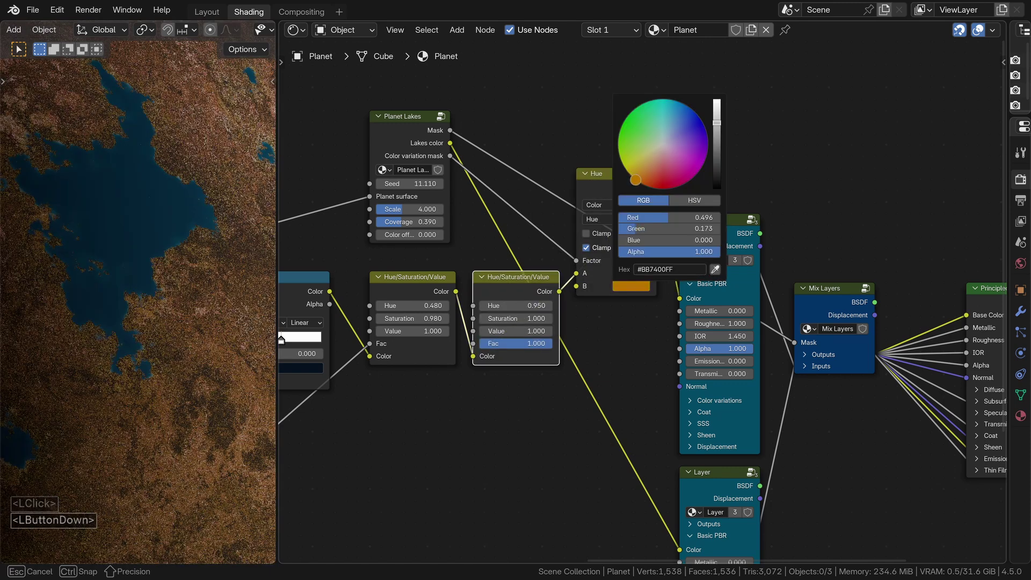
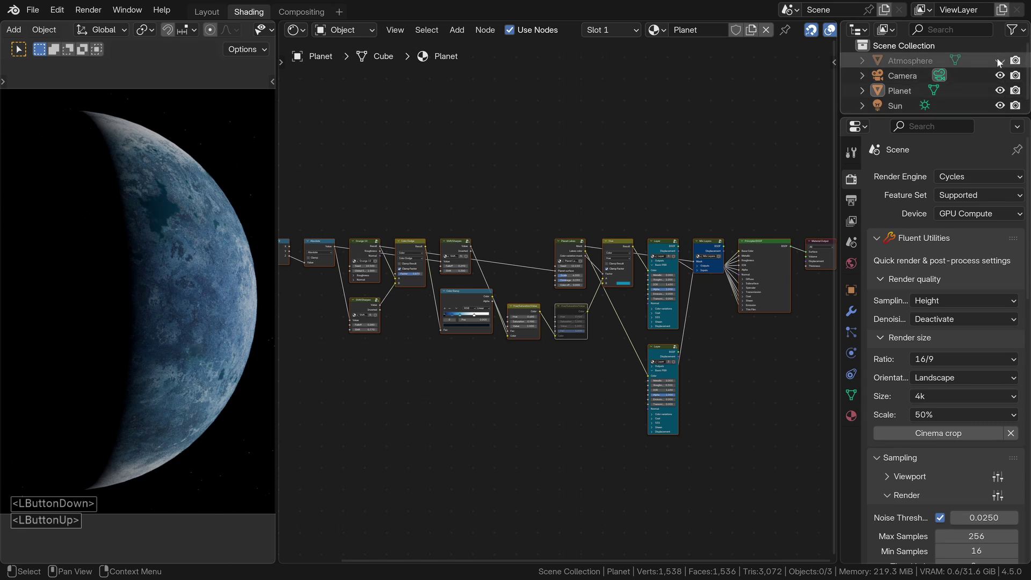
Make the Atmosphere object visible, select it and show its material's nodes.
left_click(1001, 63)
left_click(1001, 63)
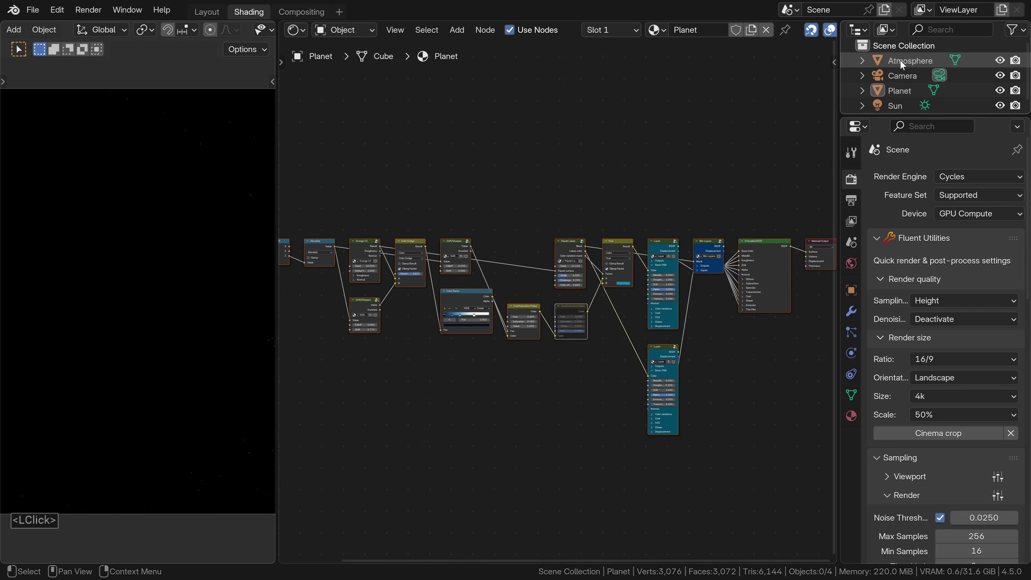
left_click(901, 64)
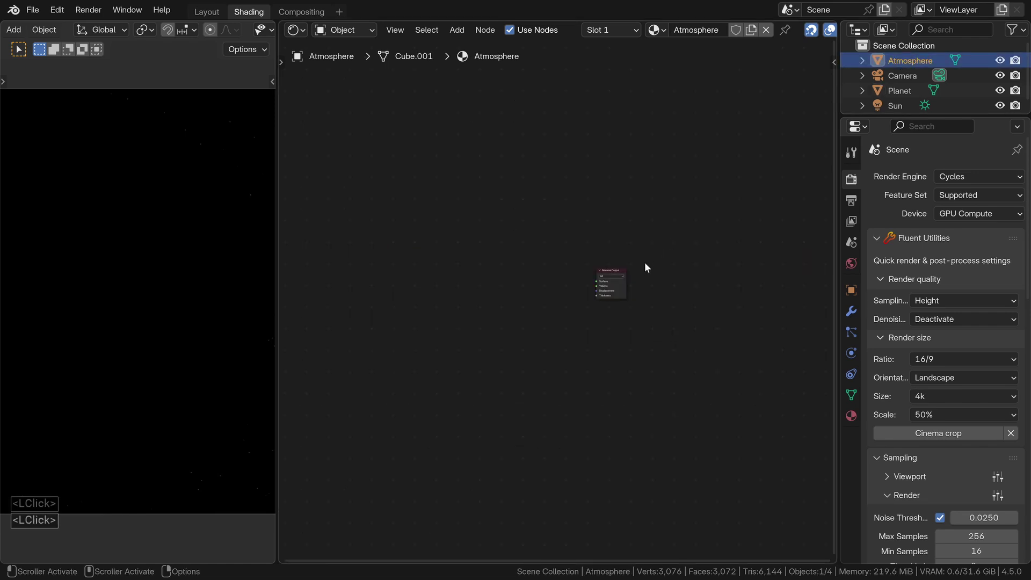
Add a Fluent Planet Atmosphere node and link its Volume to the Material Output's Volume.
key("n")
left_click(830, 289)
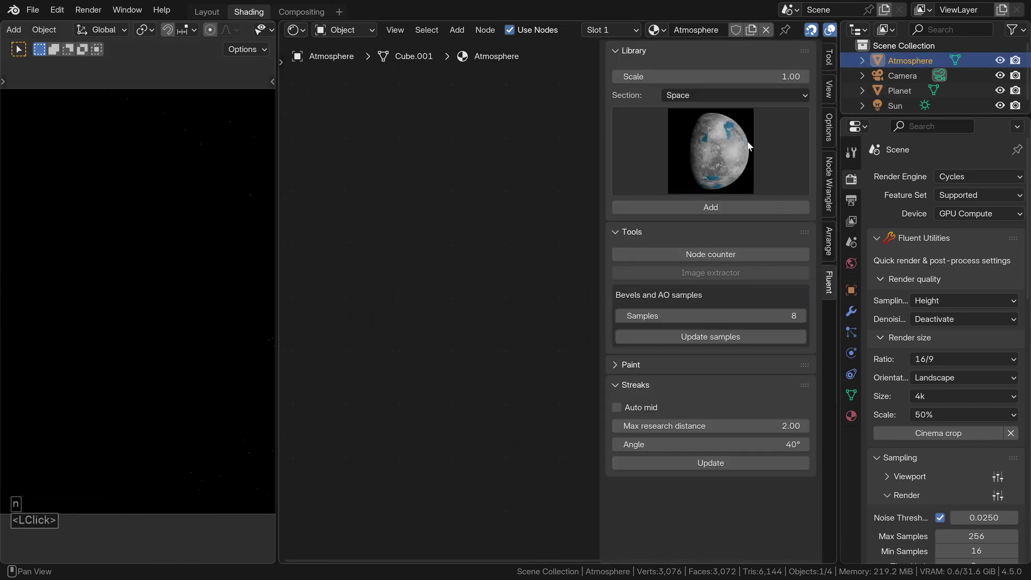
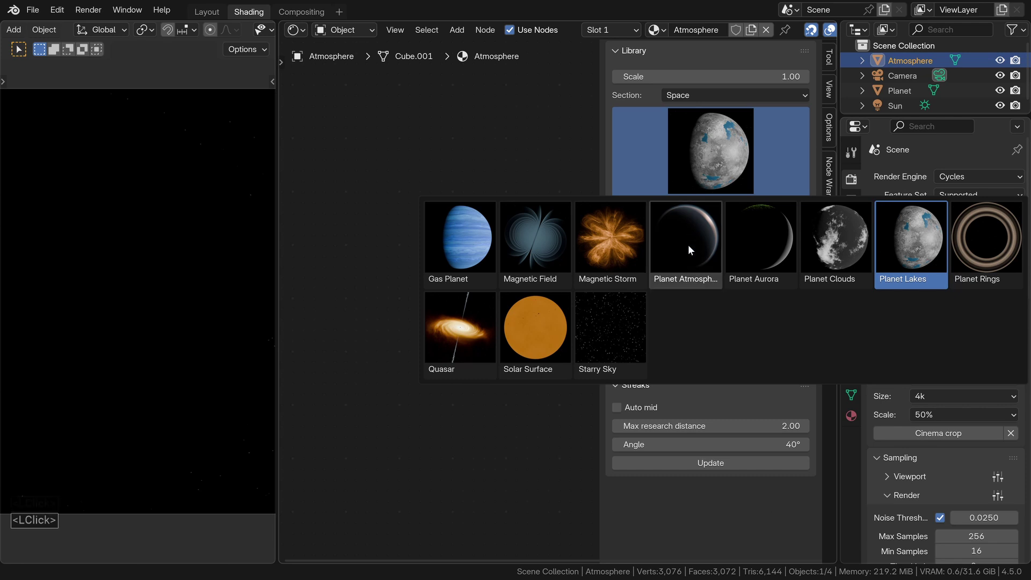
left_click(690, 249)
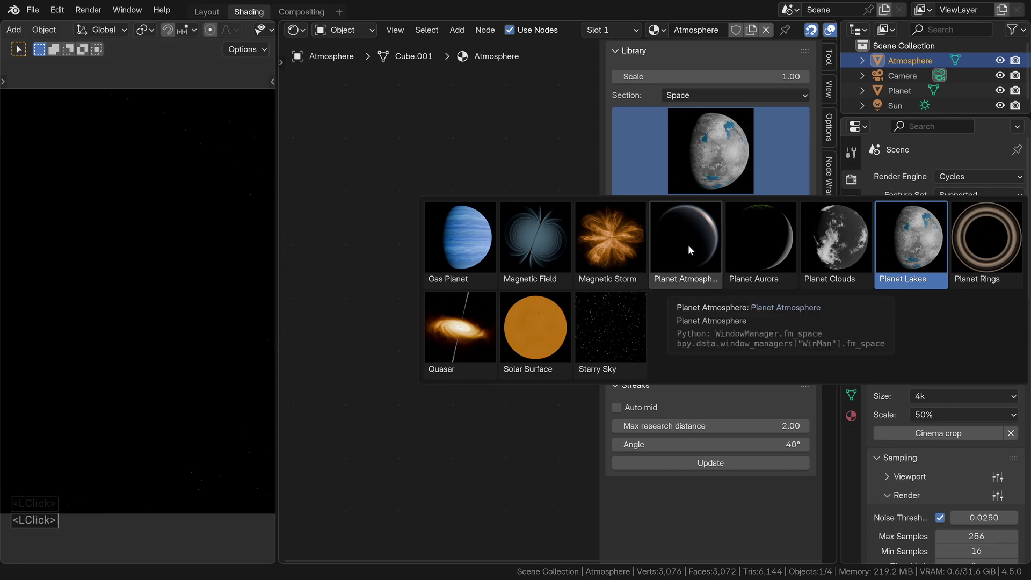
key("n")
left_click(605, 328)
left_click(504, 263)
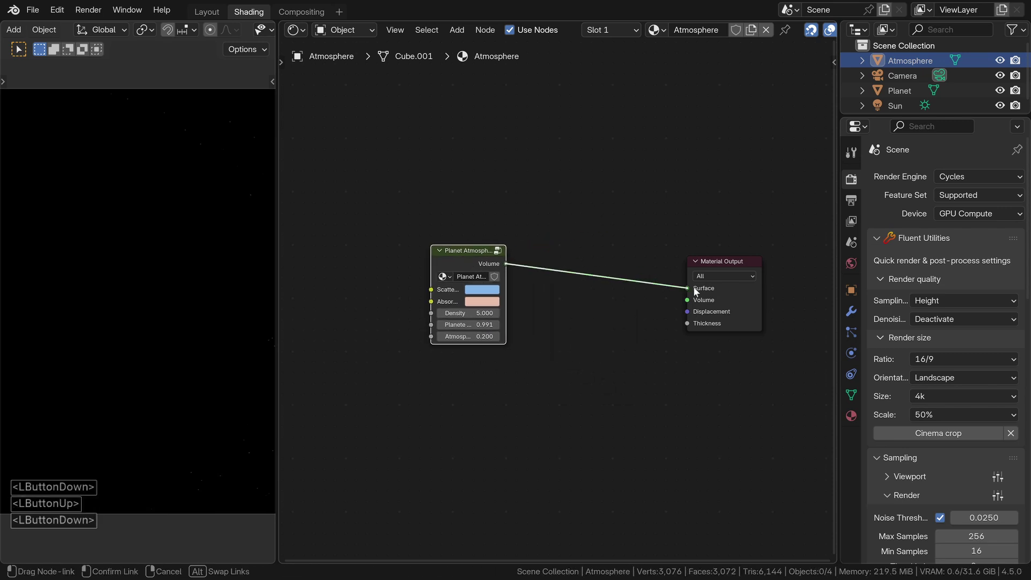
left_click(687, 289)
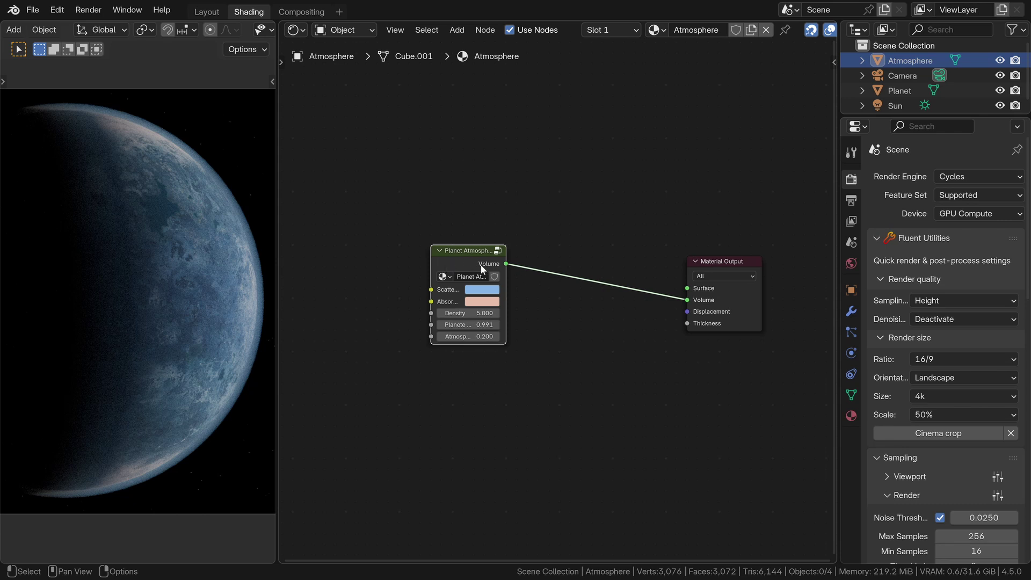
Lower Cycles render Max Samples from 256 to 128 in the sampling settings.
left_click(905, 238)
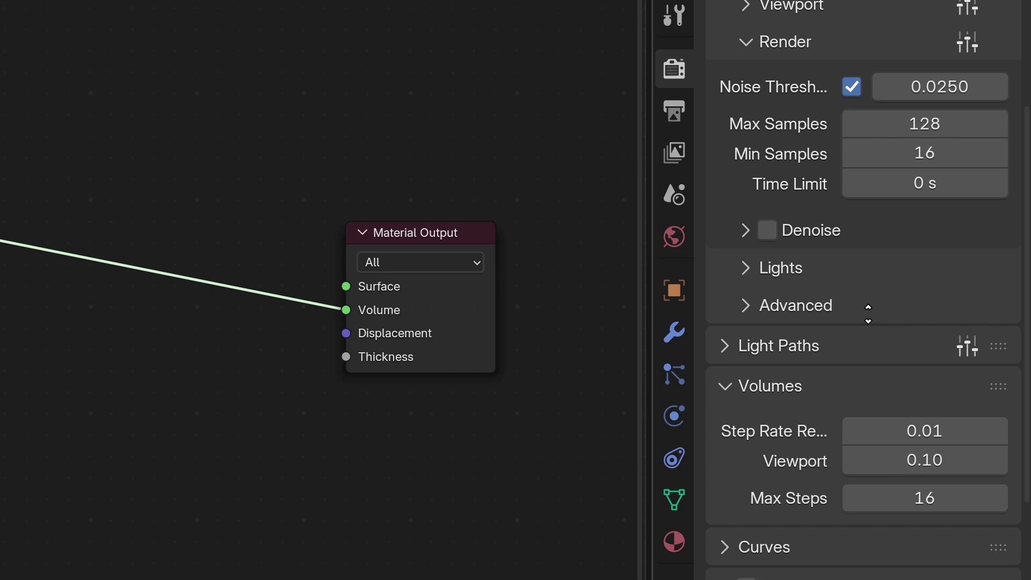
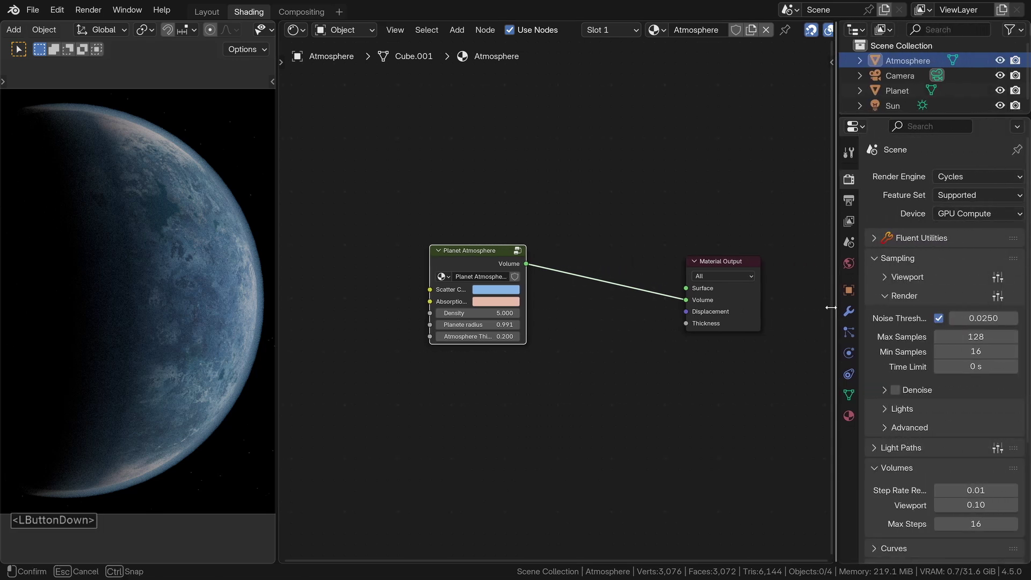
Check the Planet's dimensions, then set the atmosphere's planet radius 1.000 and start thickness 0.030.
left_click(895, 95)
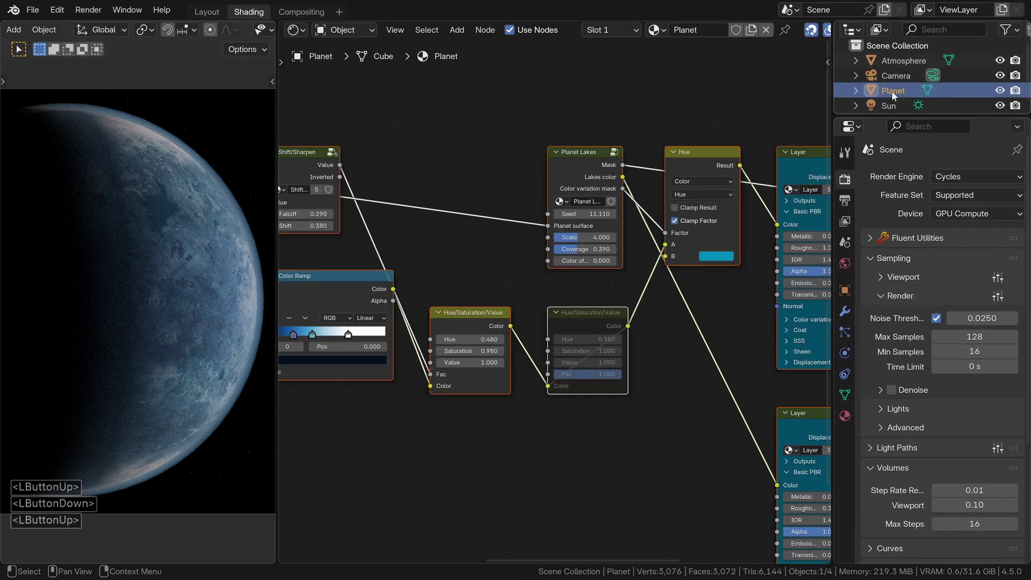
key("n")
left_click(881, 147)
left_click(895, 96)
left_click(234, 70)
left_click(266, 78)
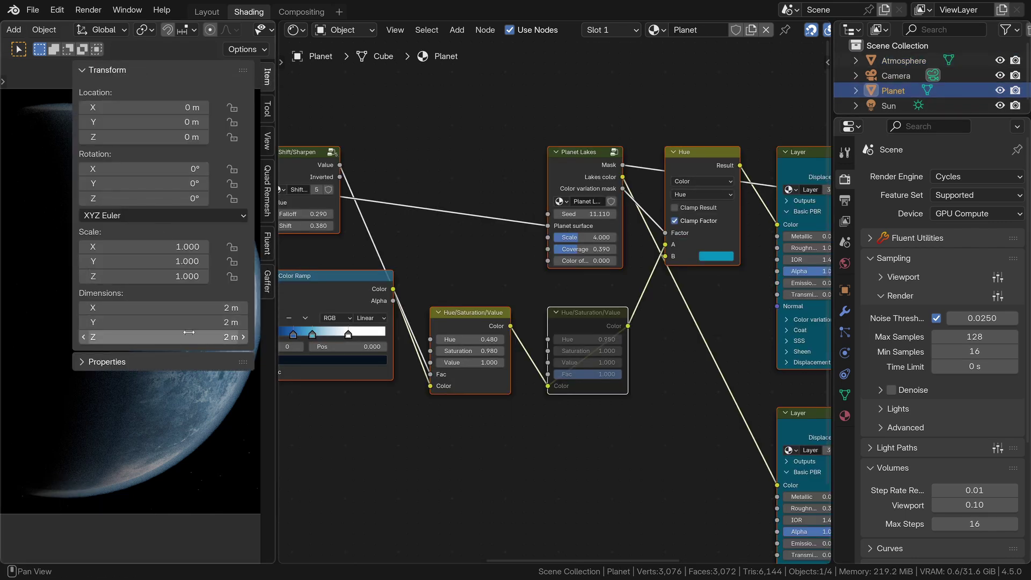
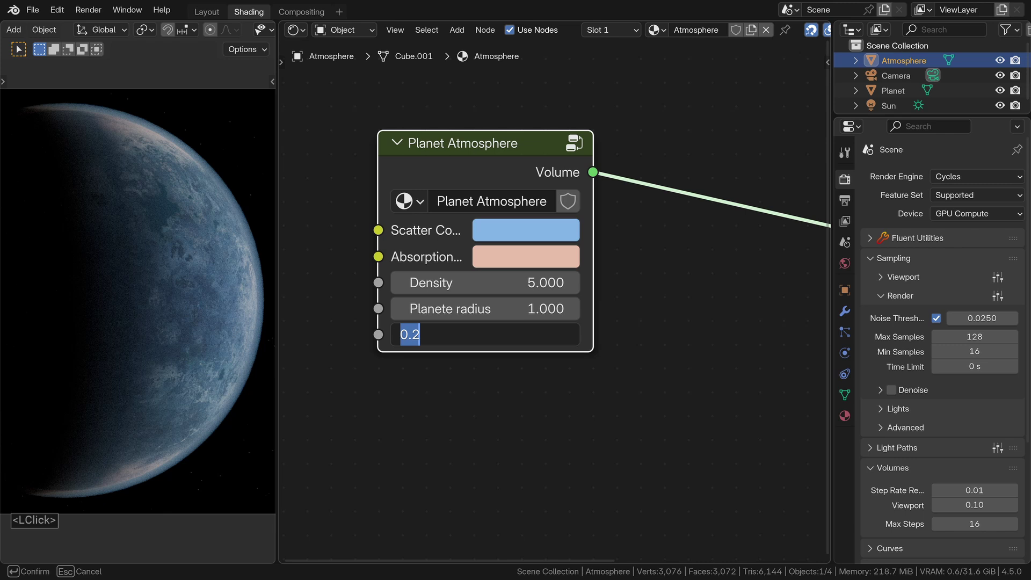
key(".")
Confirm the atmosphere thickness value of 0.030.
key("0")
key("3")
key("Return")
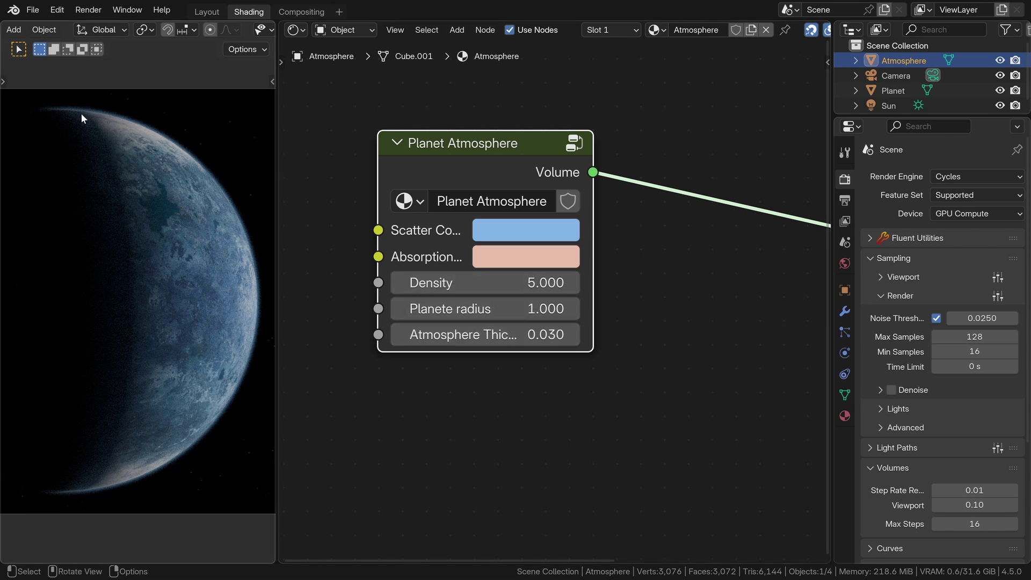
Add a Planet Clouds node and connect its Volume to the Material Output, giving white clouds.
left_click(648, 260)
left_click(734, 143)
left_click(846, 254)
key("n")
left_click(600, 317)
left_click(463, 340)
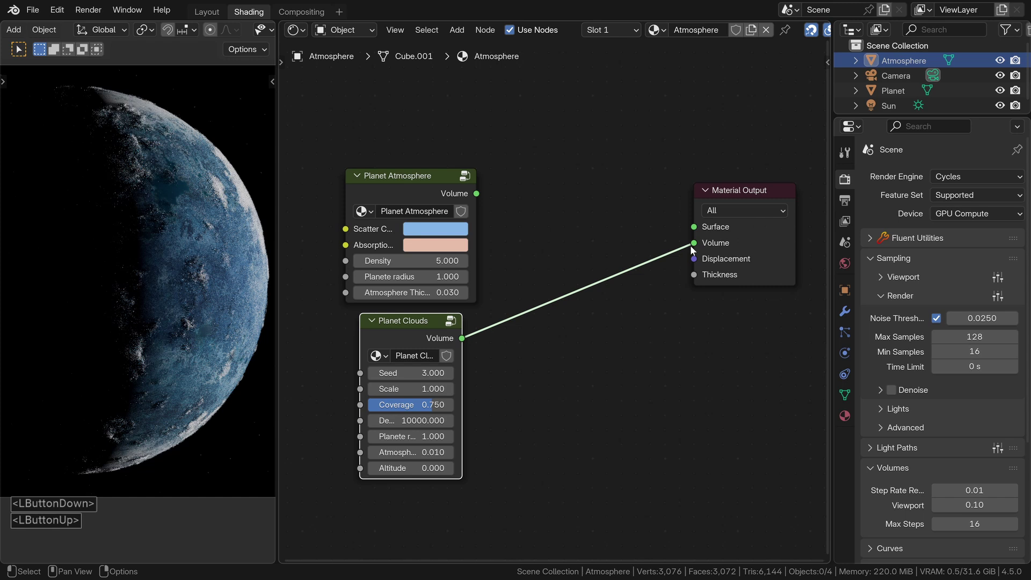
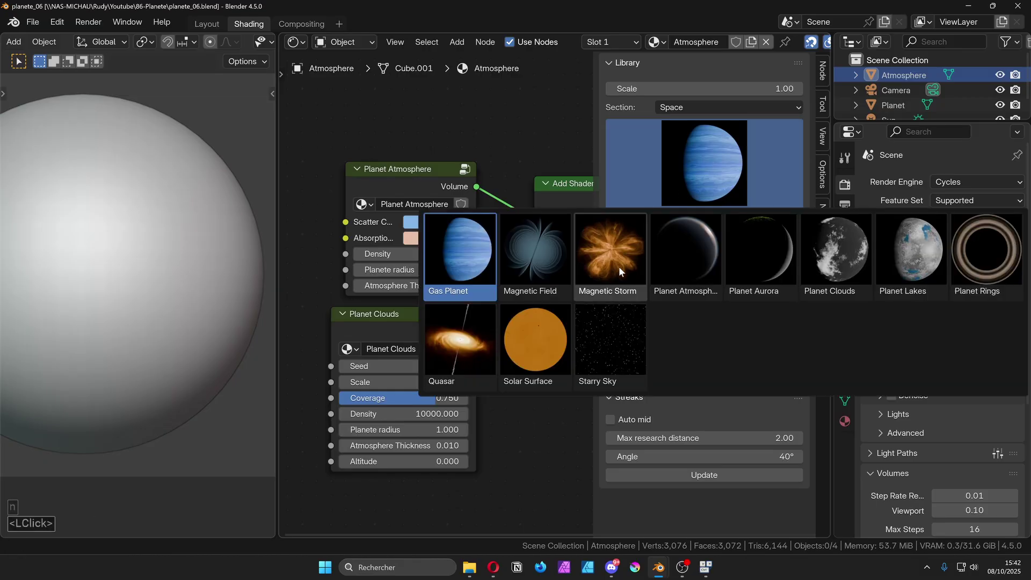
Add a Planet Aurora node from the asset library into the Atmosphere material.
left_click(751, 269)
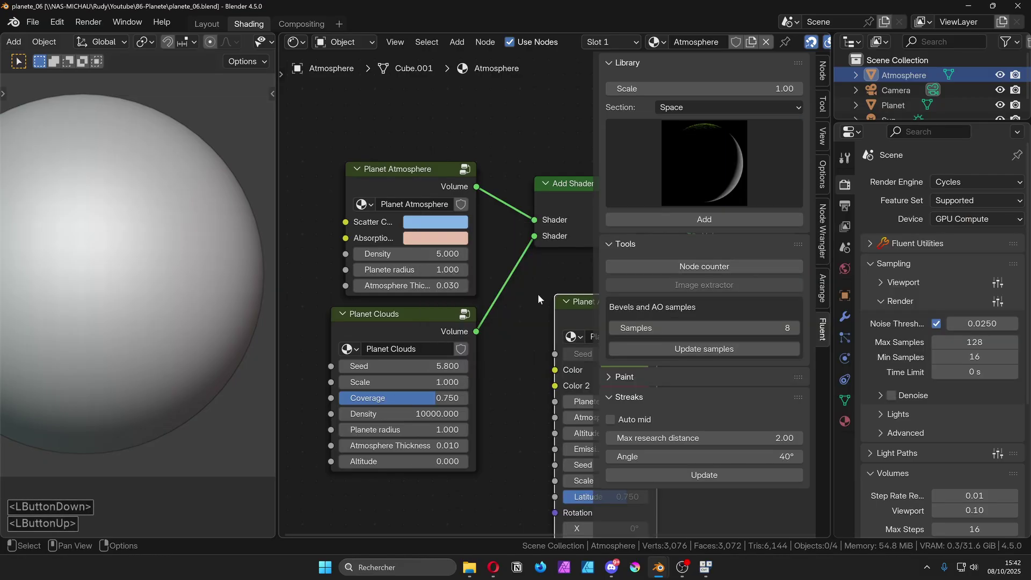
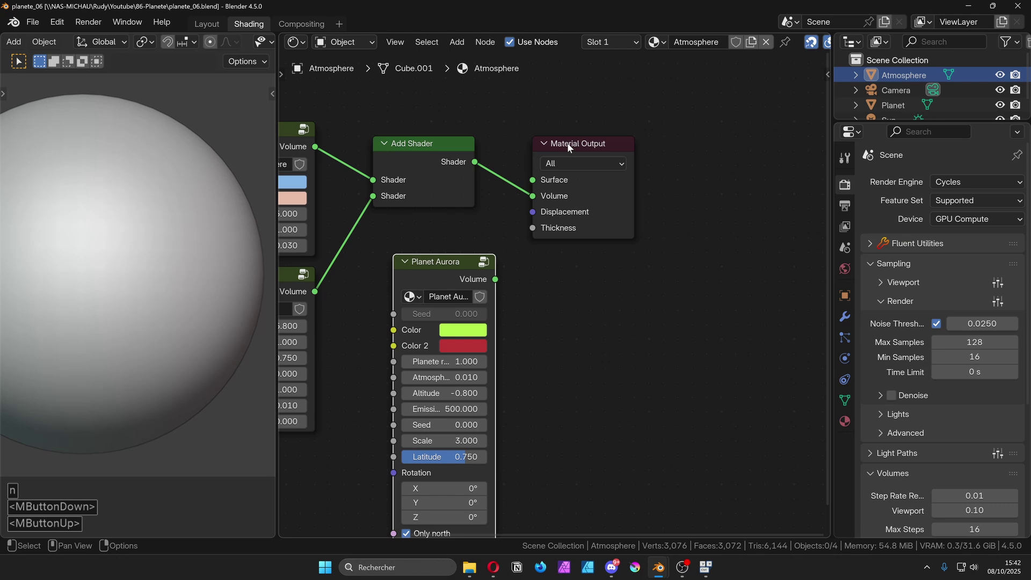
left_click(571, 148)
double_click(413, 169)
Duplicate the Add Shader and chain atmosphere, clouds and aurora volumes into the Material Output.
key("shift+d")
left_click(607, 167)
left_click(495, 284)
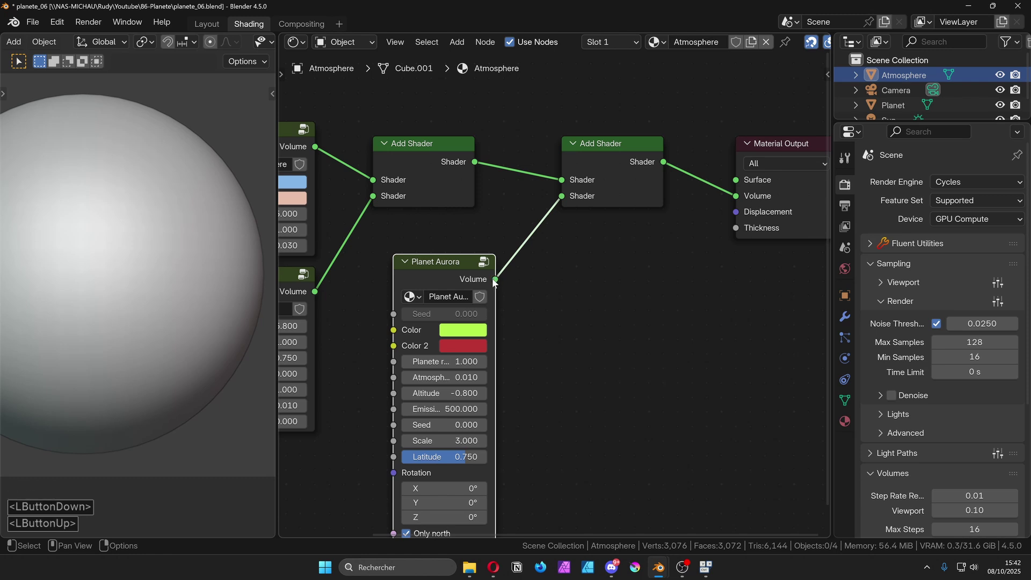
left_click(493, 284)
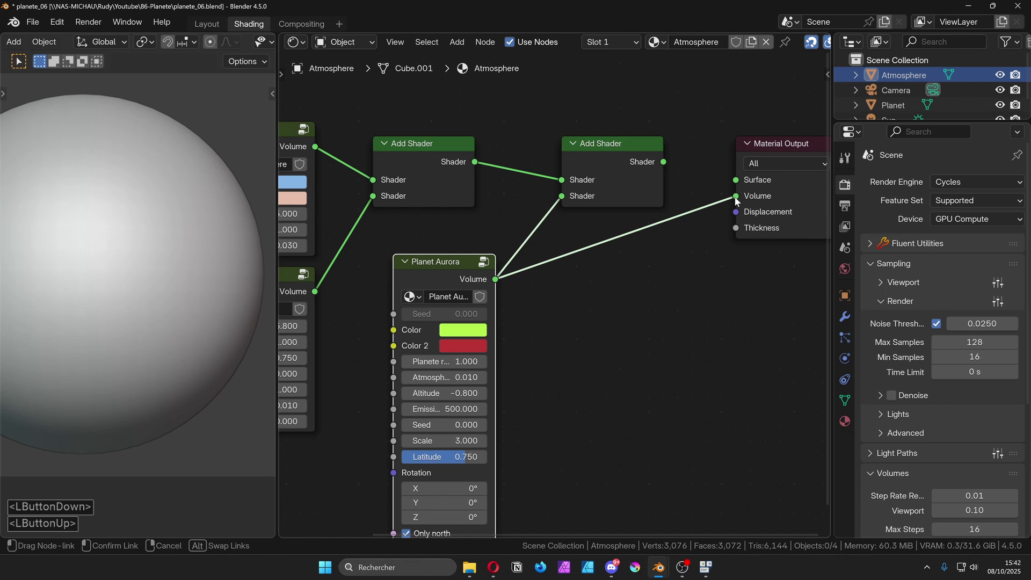
middle_click(541, 296)
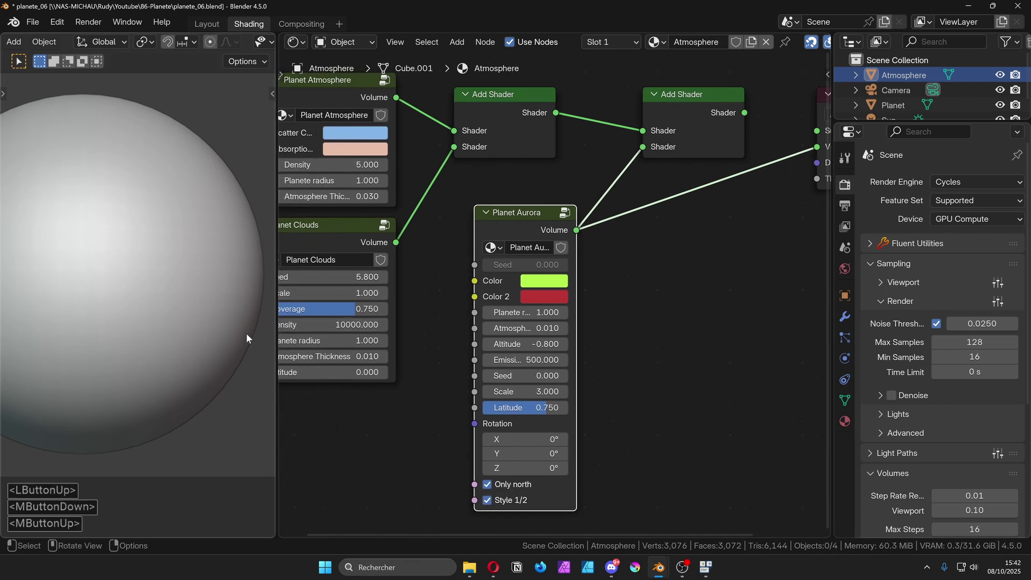
Set the aurora's Atmosphere Thickness 0.03, Altitude 0.06, Scale 2 and Latitude 0.92.
key("z")
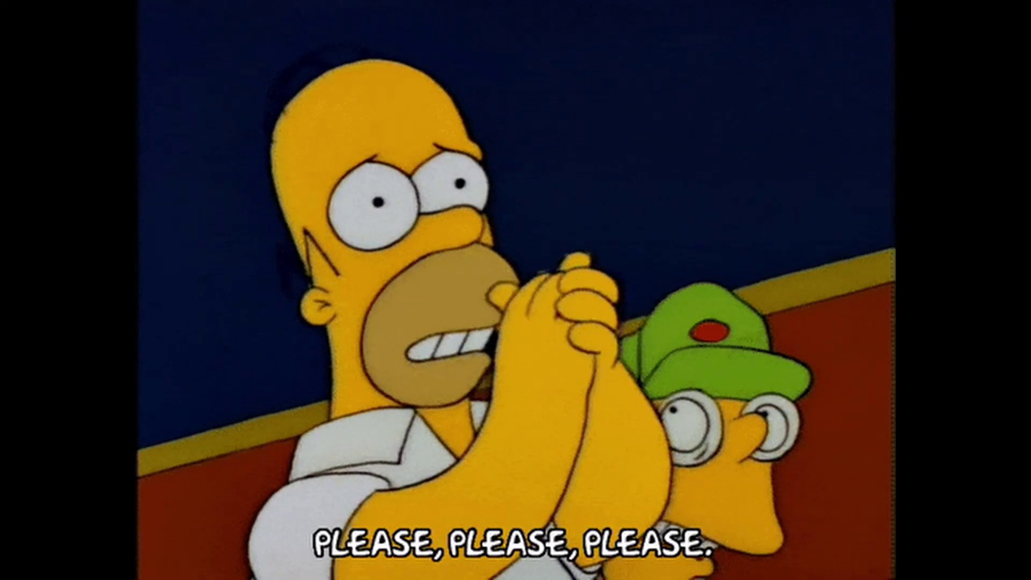
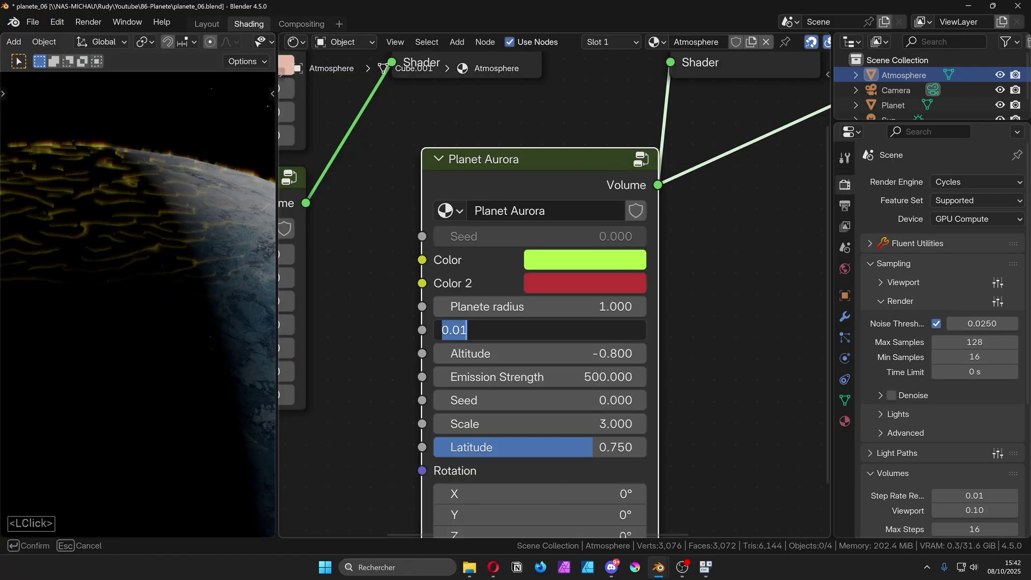
key(".")
type("03")
key("Return")
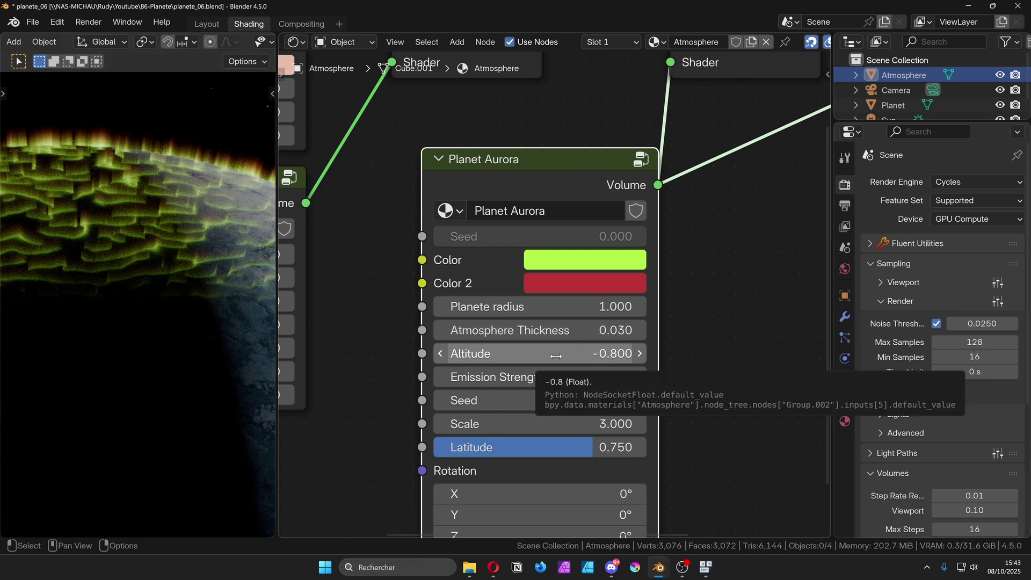
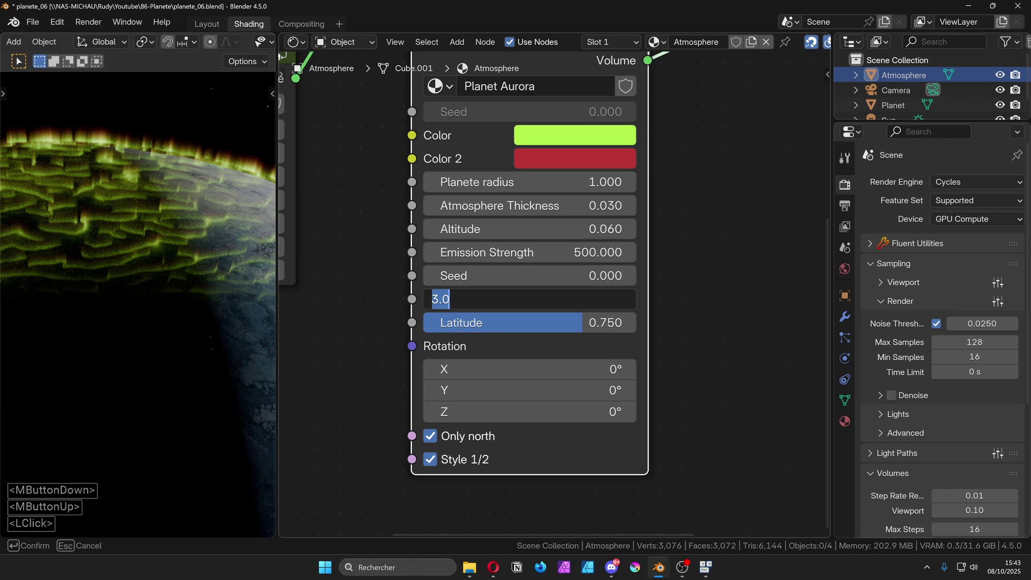
type("2")
key("Return")
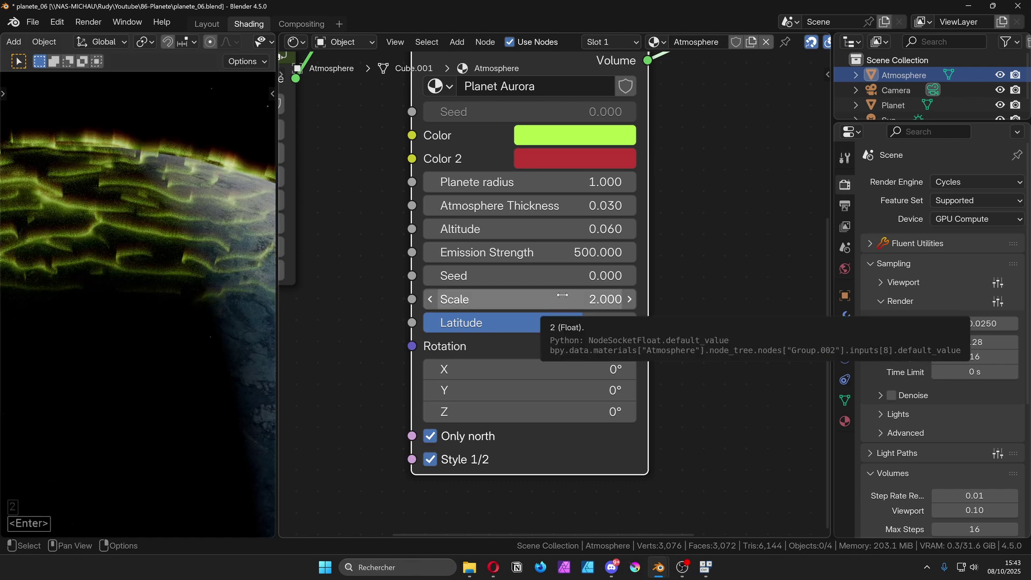
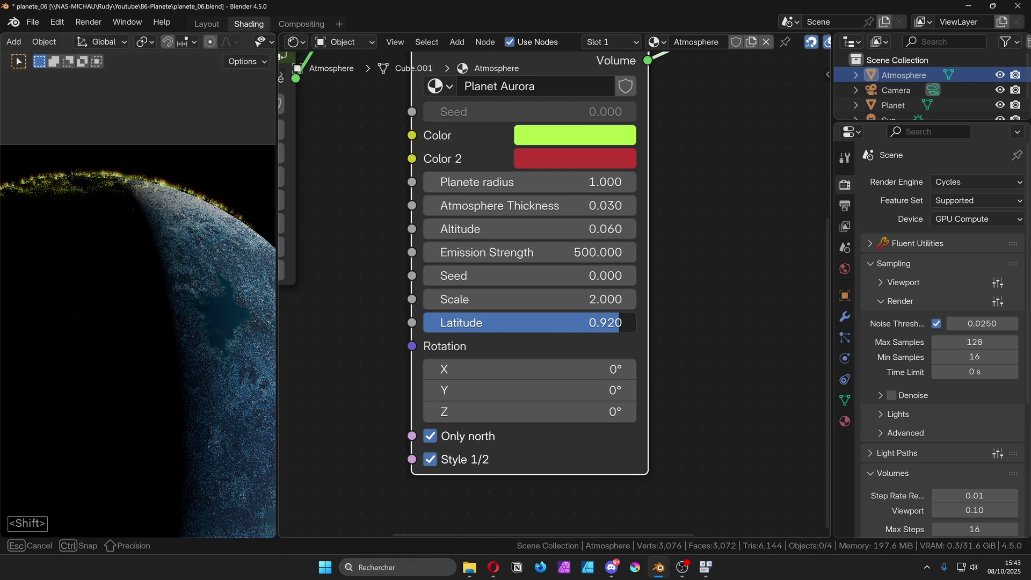
Let the aurora appear on both poles, then restrict it to the north only again.
scroll("up", 3)
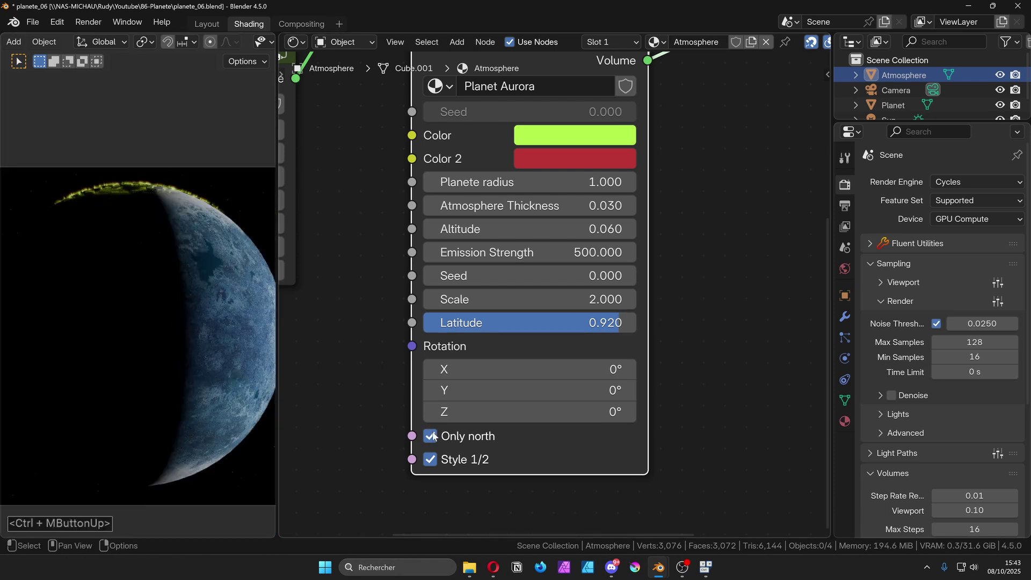
left_click(443, 438)
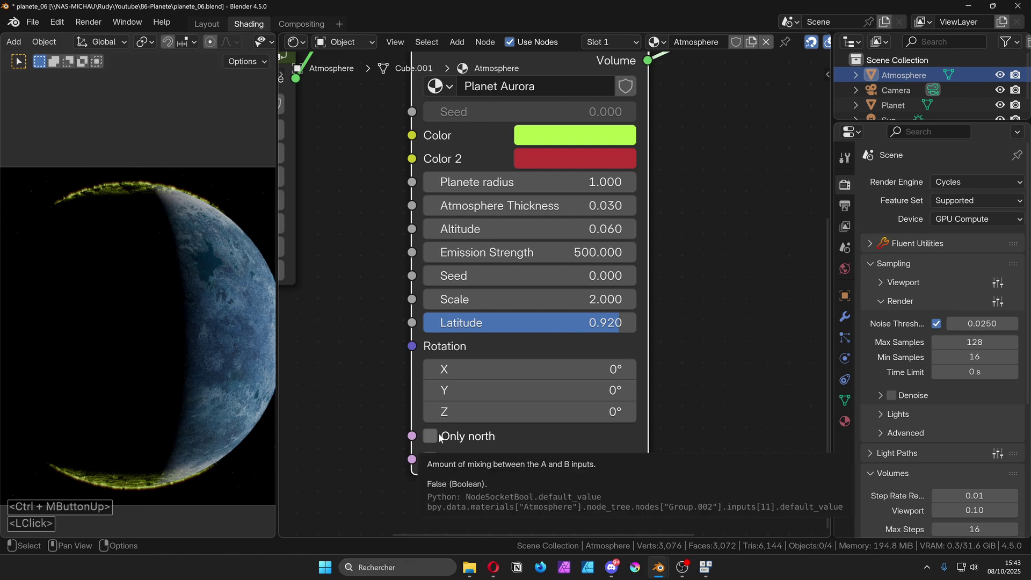
left_click(443, 437)
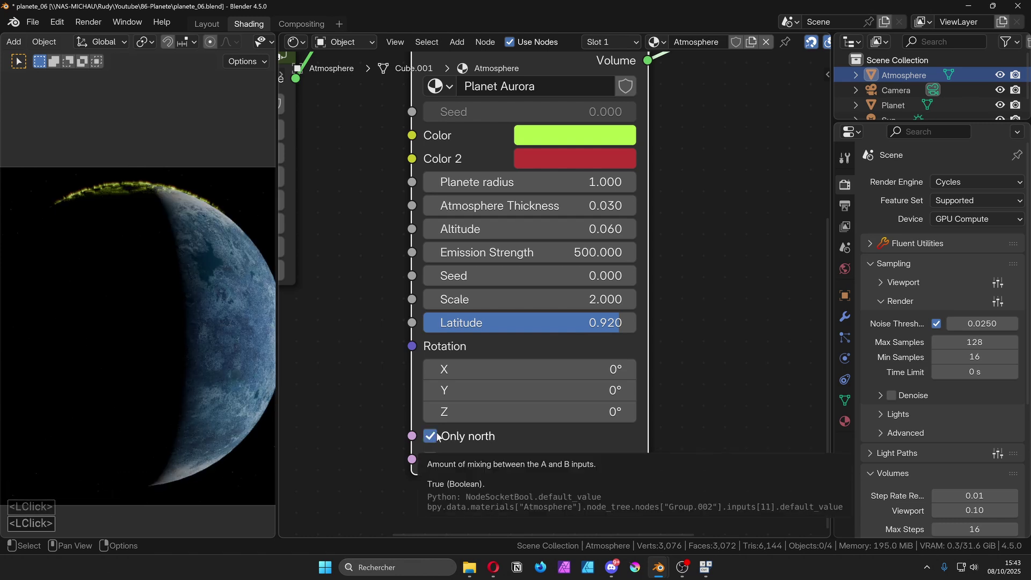
middle_click(135, 185)
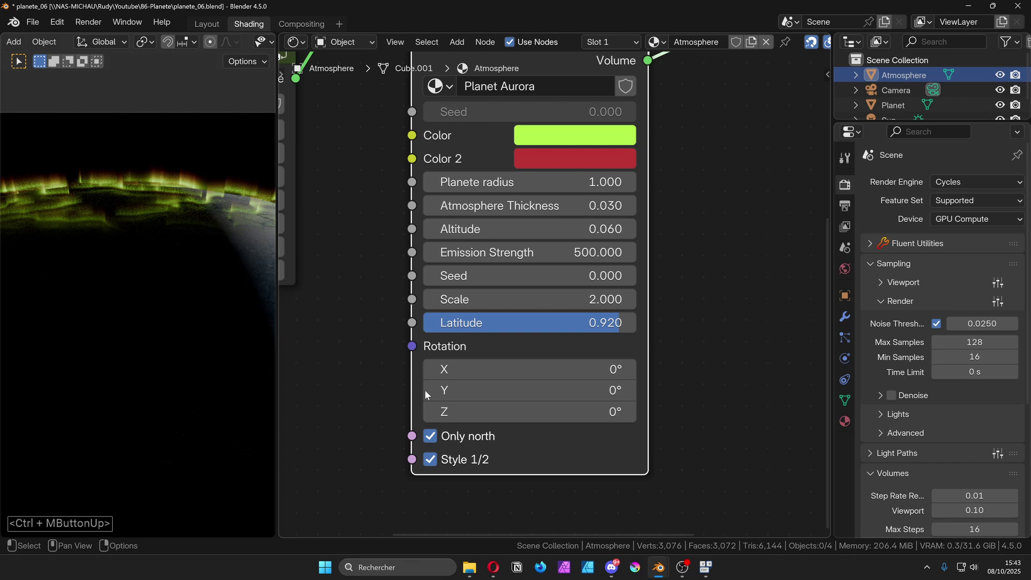
Try the aurora's second style viewed from above, then switch back to Style 1 and hide Atmosphere.
left_click(464, 463)
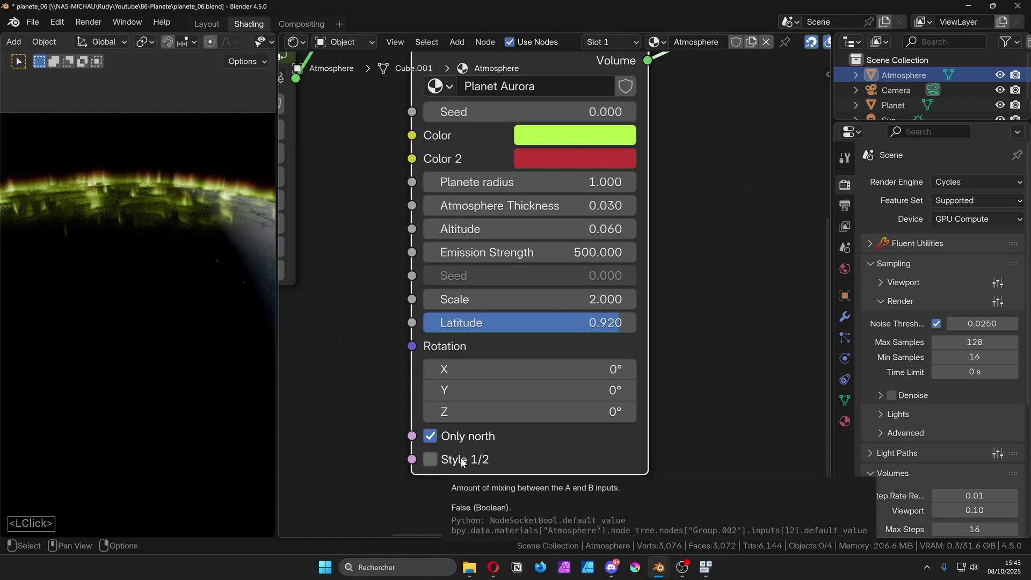
left_click(462, 463)
double_click(462, 463)
middle_click(132, 229)
middle_click(30, 194)
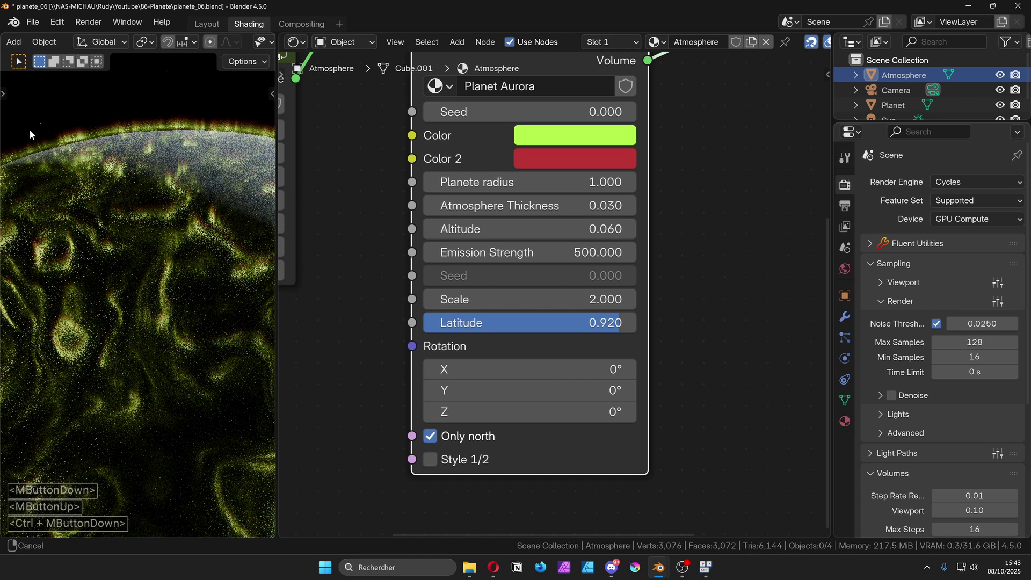
middle_click(58, 178)
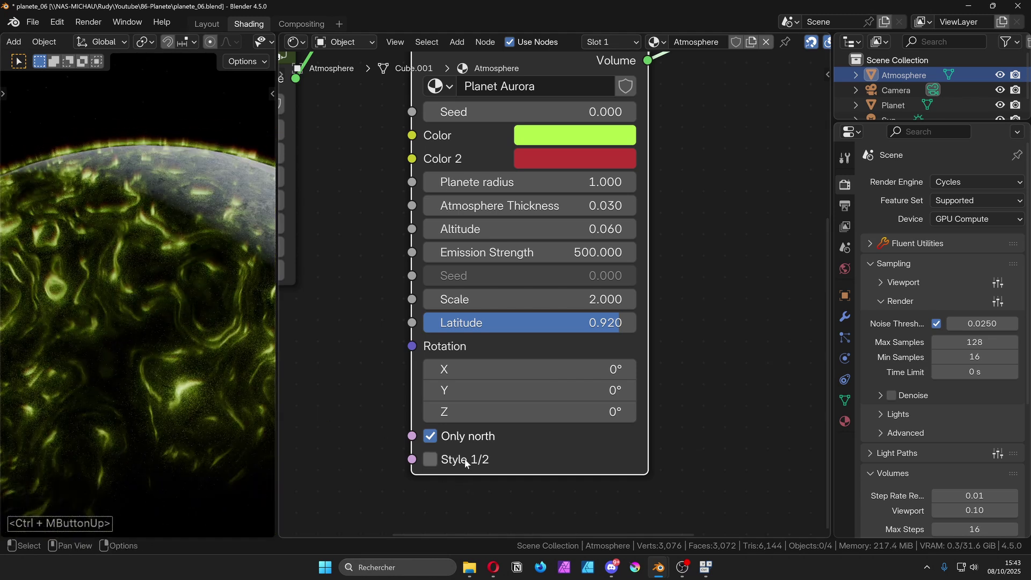
left_click(468, 462)
key("z")
left_click(1000, 77)
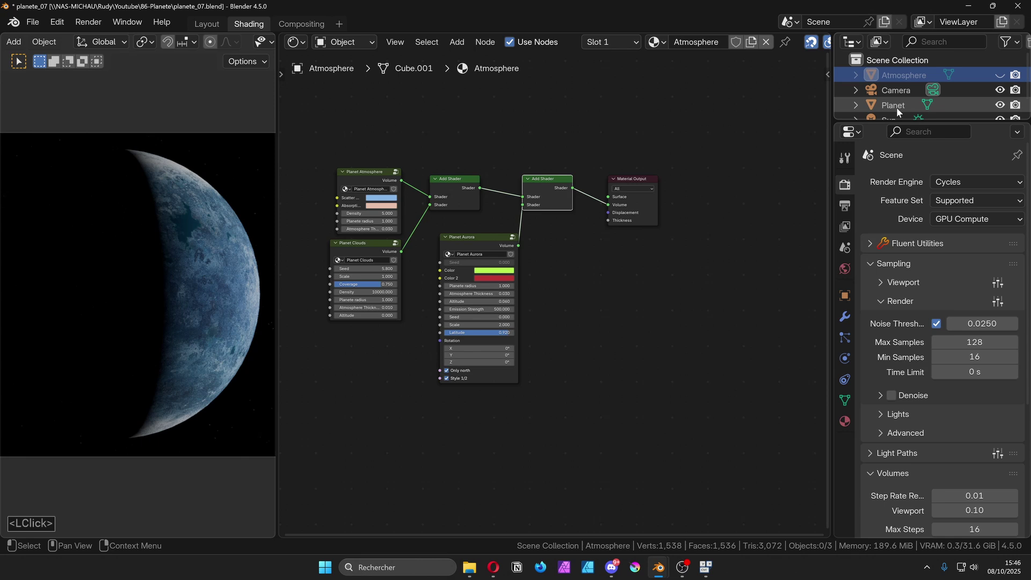
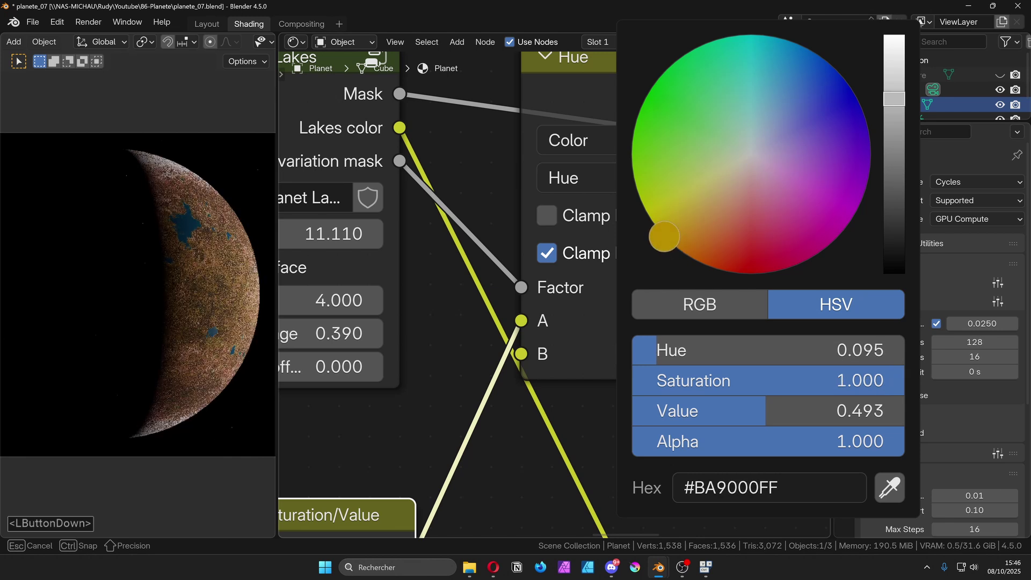
Show the Atmosphere object again over the orange-brown planet surface.
middle_click(541, 271)
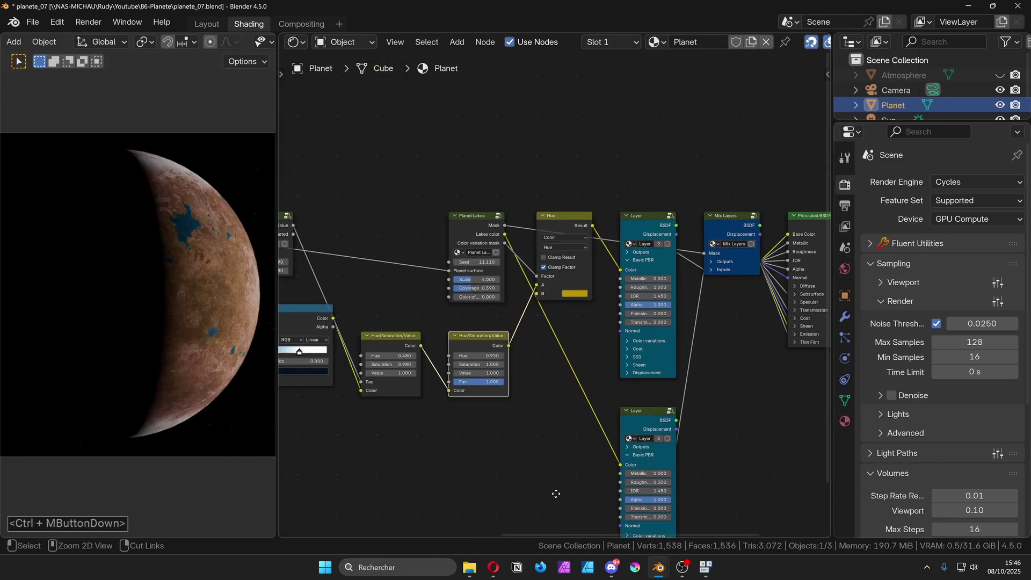
left_click(1003, 79)
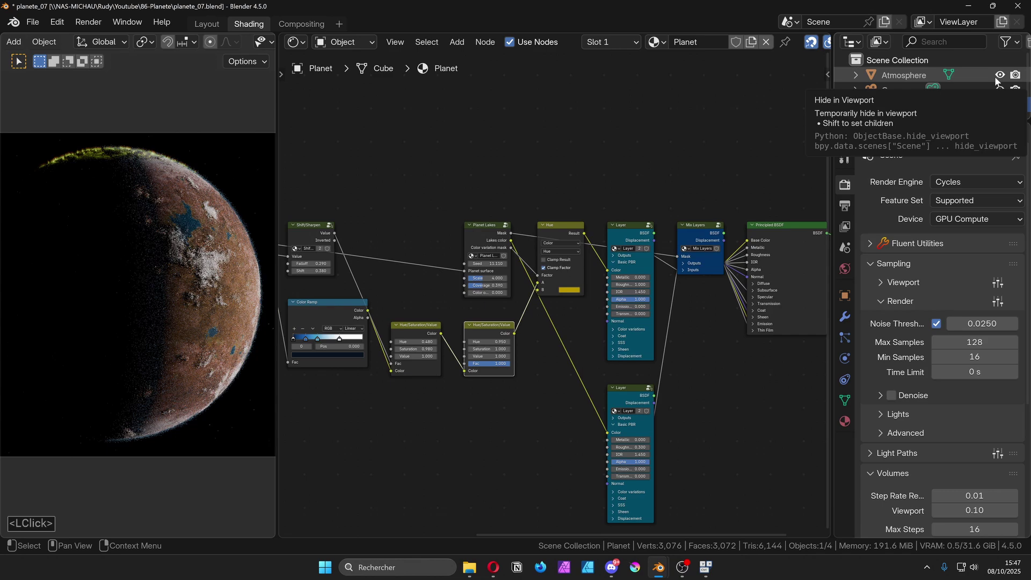